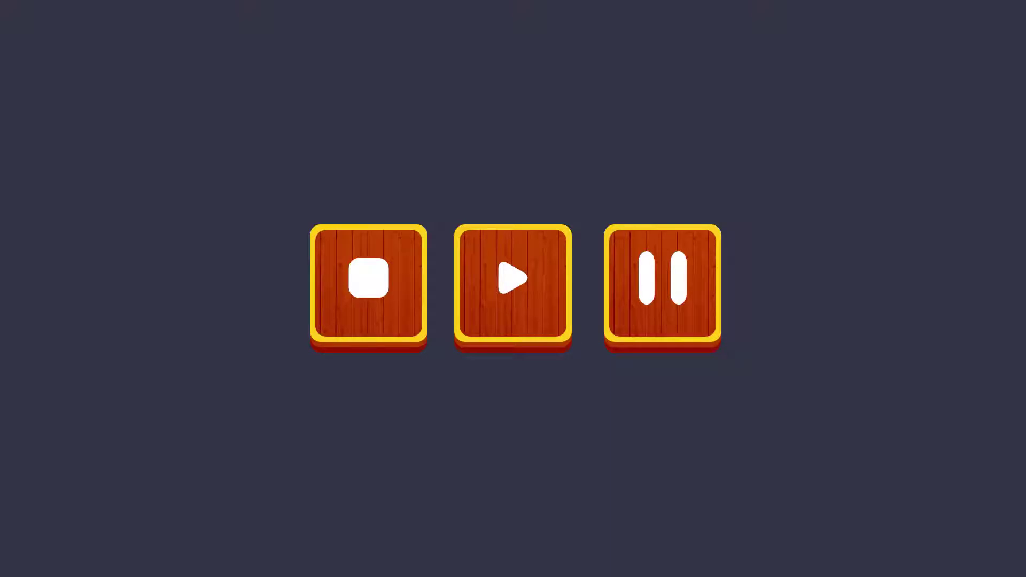
Step: Reach the Gravit Designer new-design start screen in the browser
{"action": "left_click", "coordinate": [702, 113]}
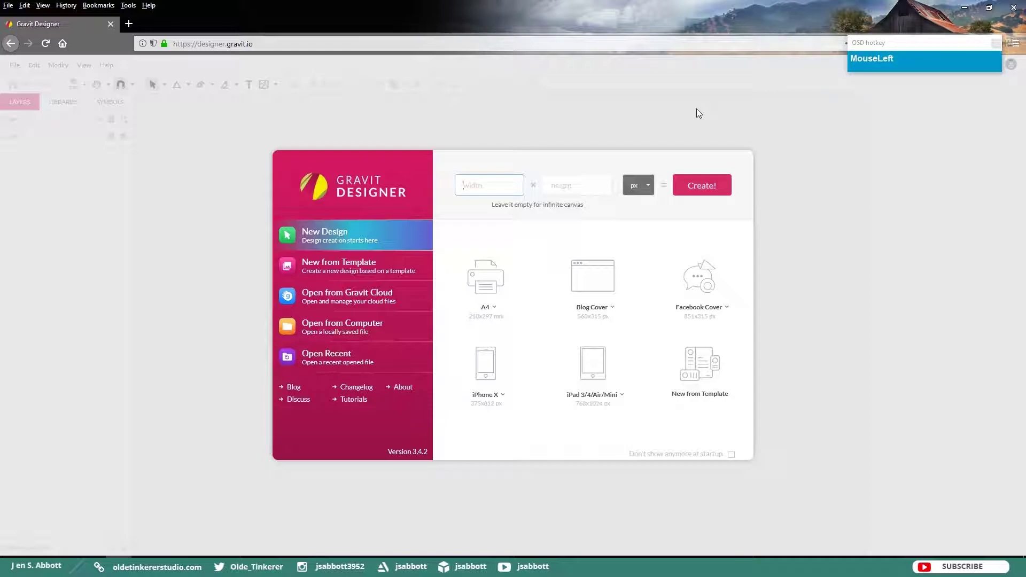
Step: Create a new blank design with a 1920×1080 page
{"action": "key", "text": "Delete"}
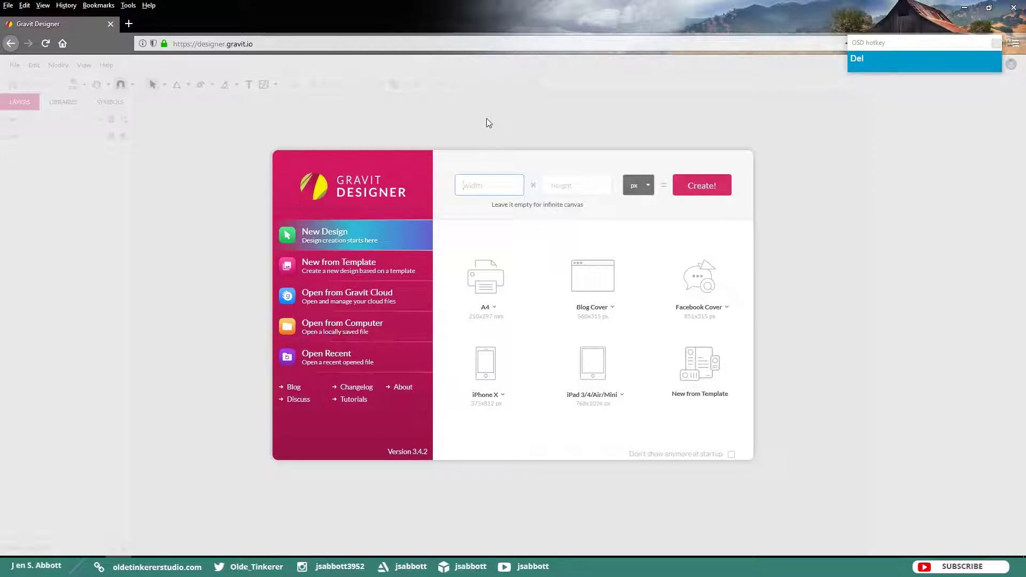
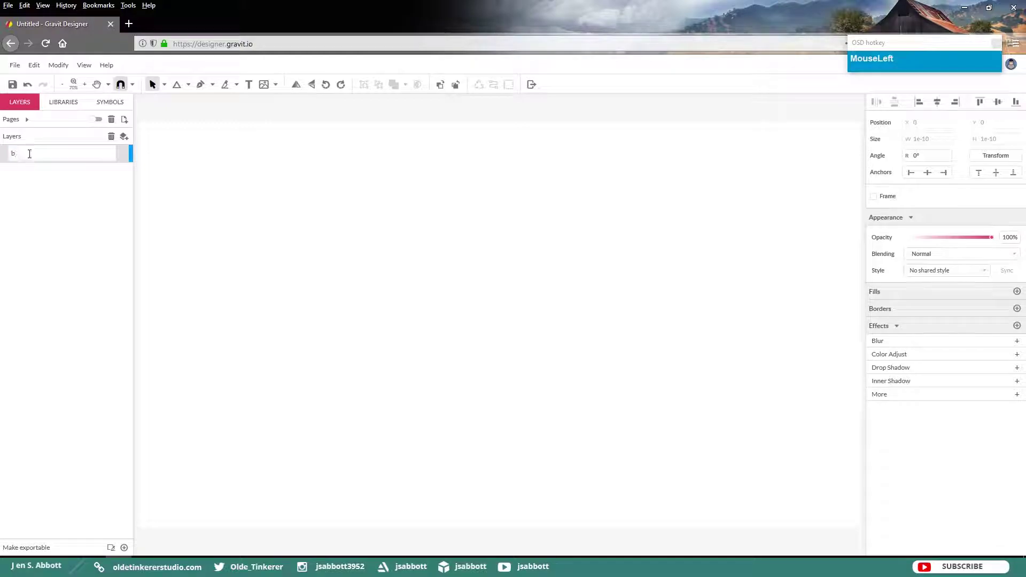
Step: Name the layer background and draw a dark blue-gray rectangle covering the whole page
{"action": "key", "text": "Return"}
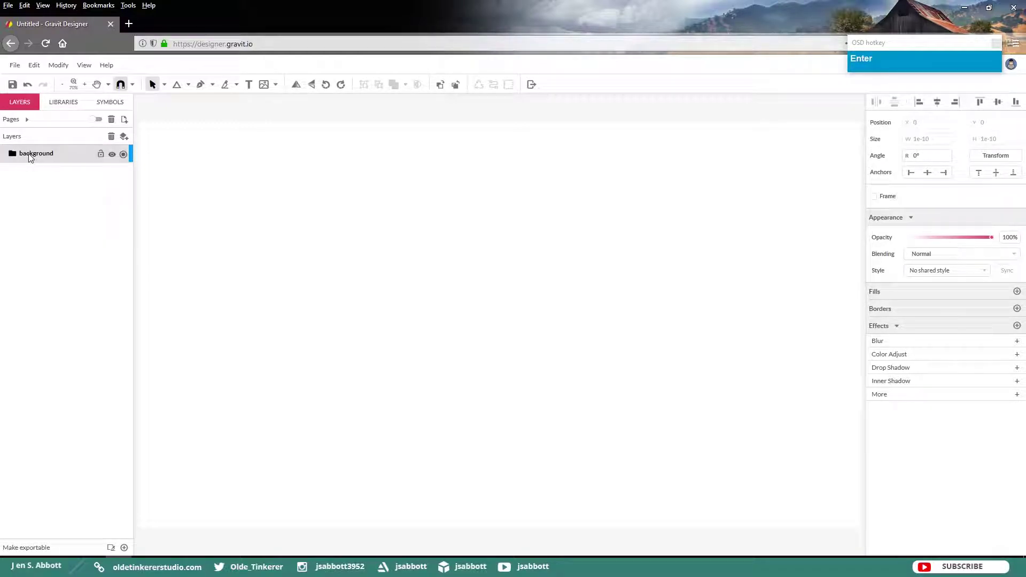
{"action": "left_click_drag", "start_coordinate": [194, 87], "coordinate": [62, 174]}
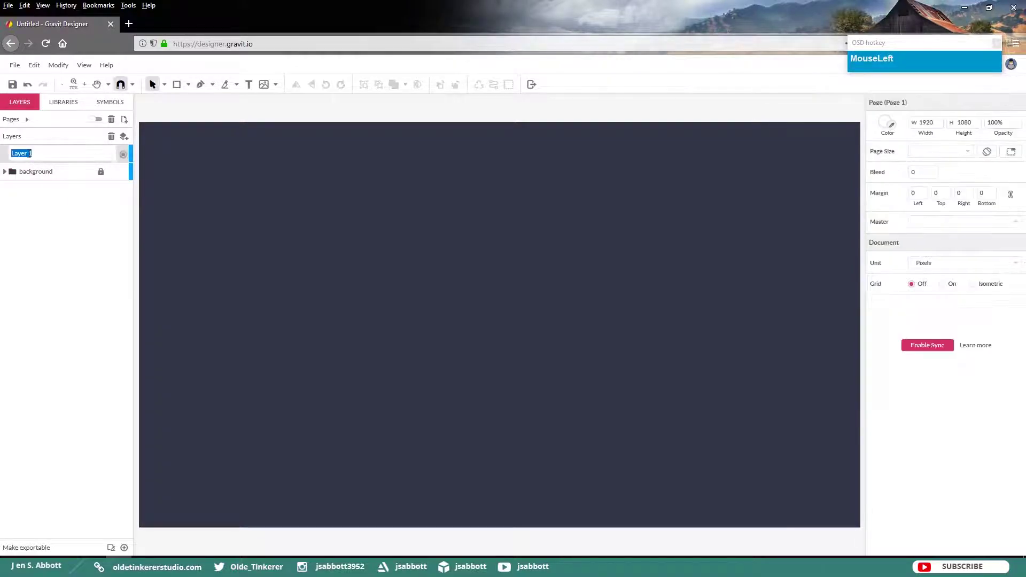
Step: Name the layer button and add a 200×200 square near the page's top left
{"action": "key", "text": "Return"}
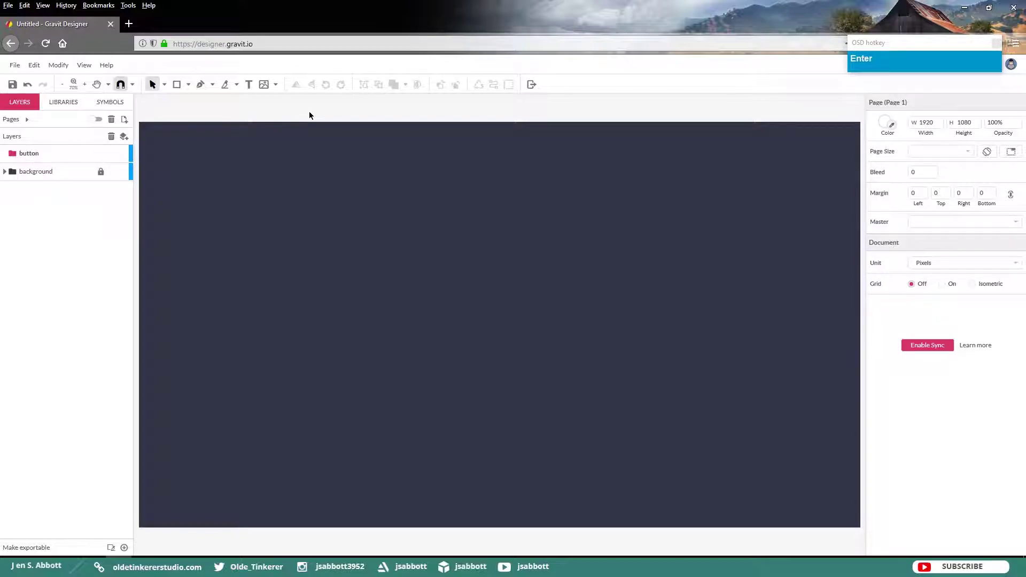
{"action": "left_click", "coordinate": [181, 89]}
{"action": "left_click", "coordinate": [227, 183]}
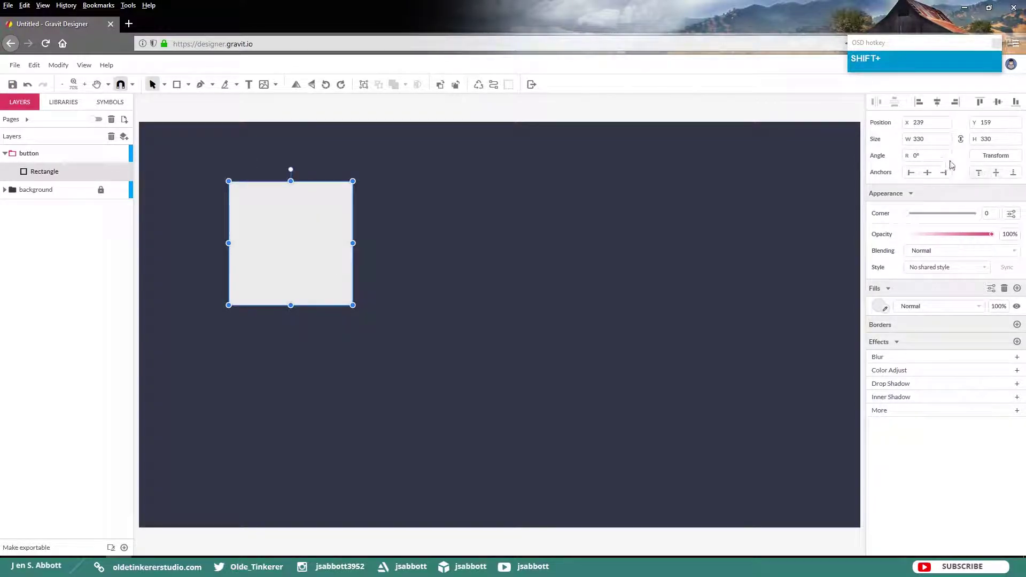
{"action": "left_click", "coordinate": [928, 141]}
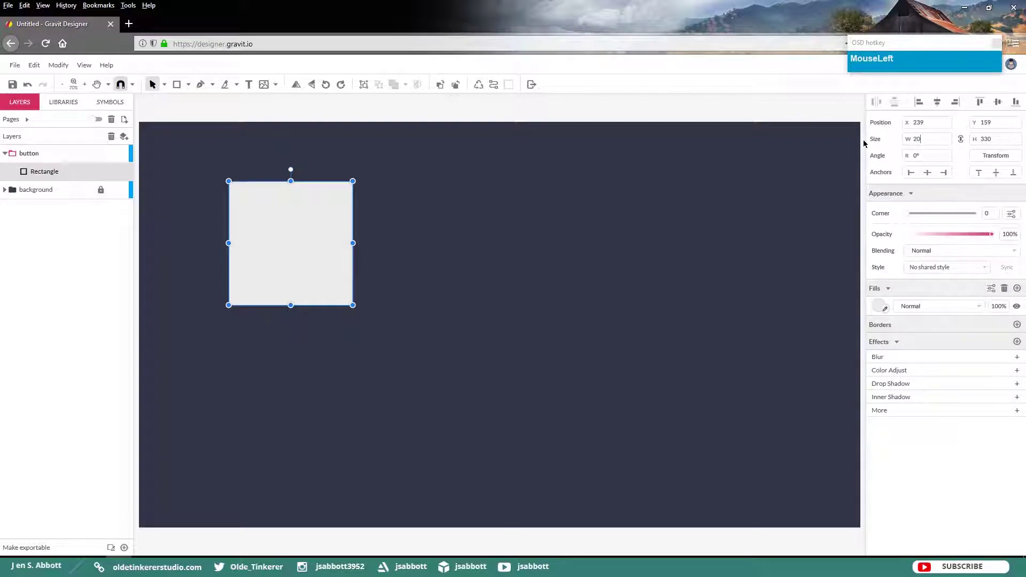
{"action": "key", "text": "Tab"}
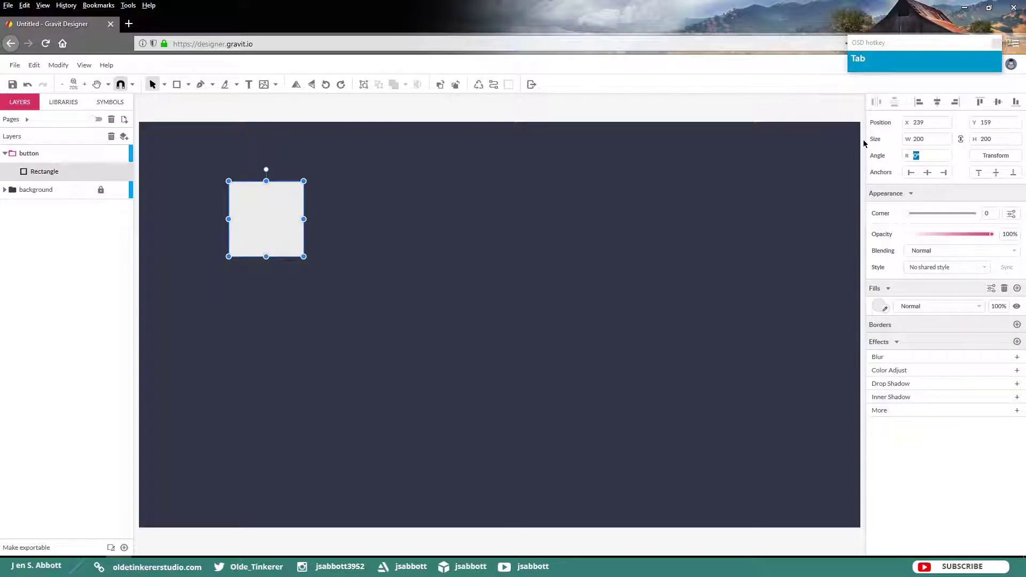
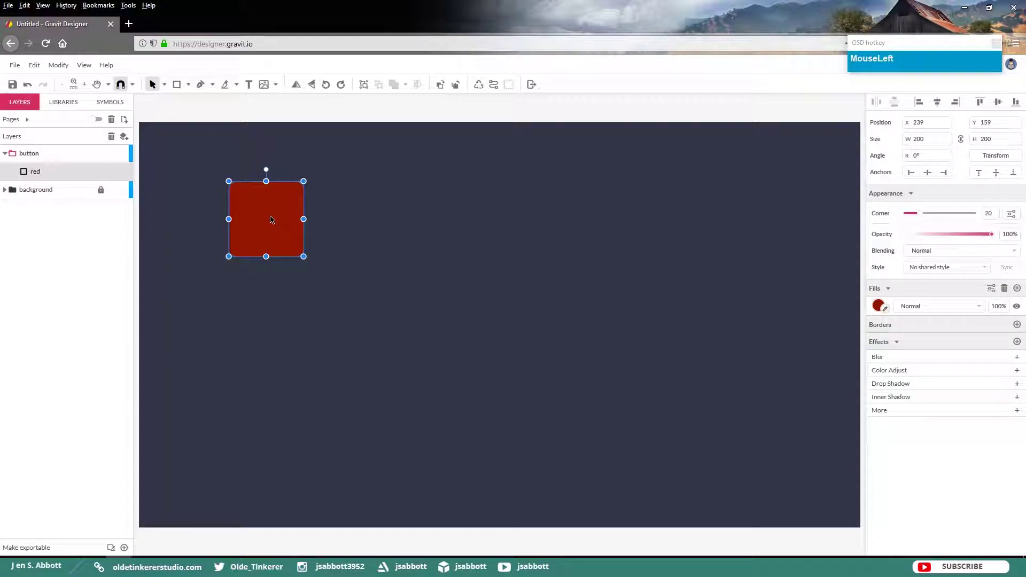
Step: Duplicate the red square and name the copy yellow
{"action": "key", "text": "ctrl+c"}
{"action": "key", "text": "ctrl+v"}
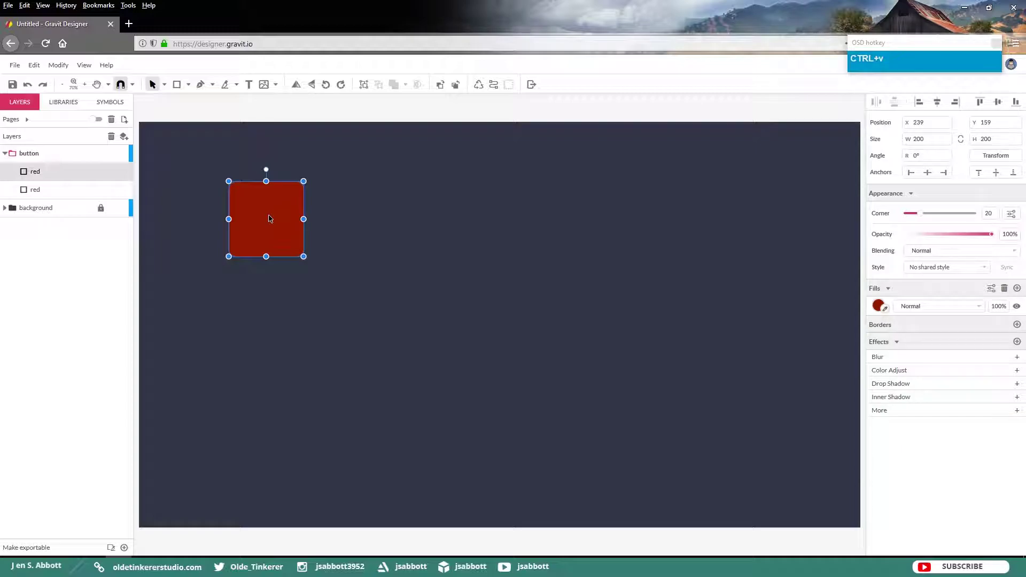
{"action": "left_click", "coordinate": [42, 193]}
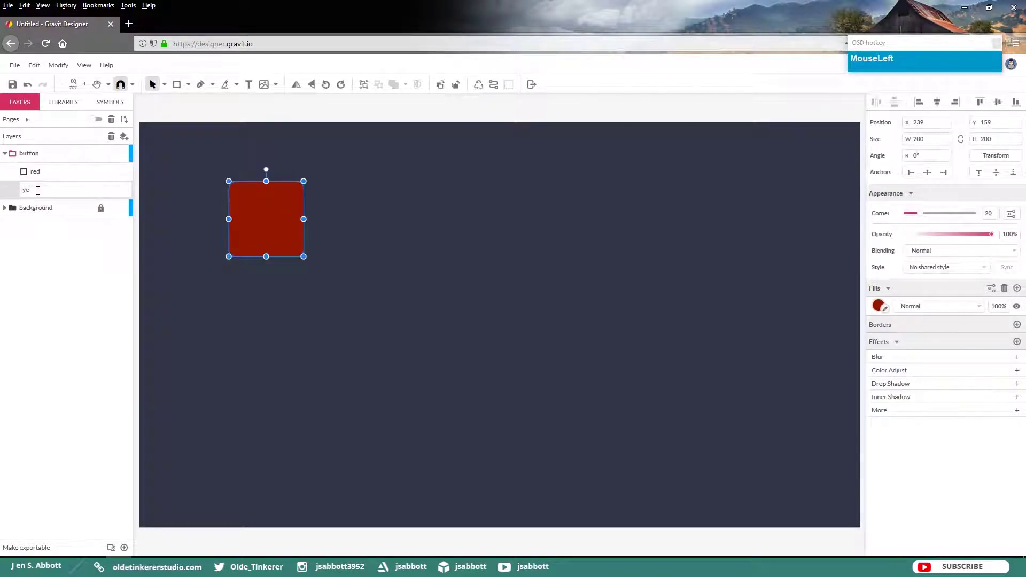
{"action": "key", "text": "Return"}
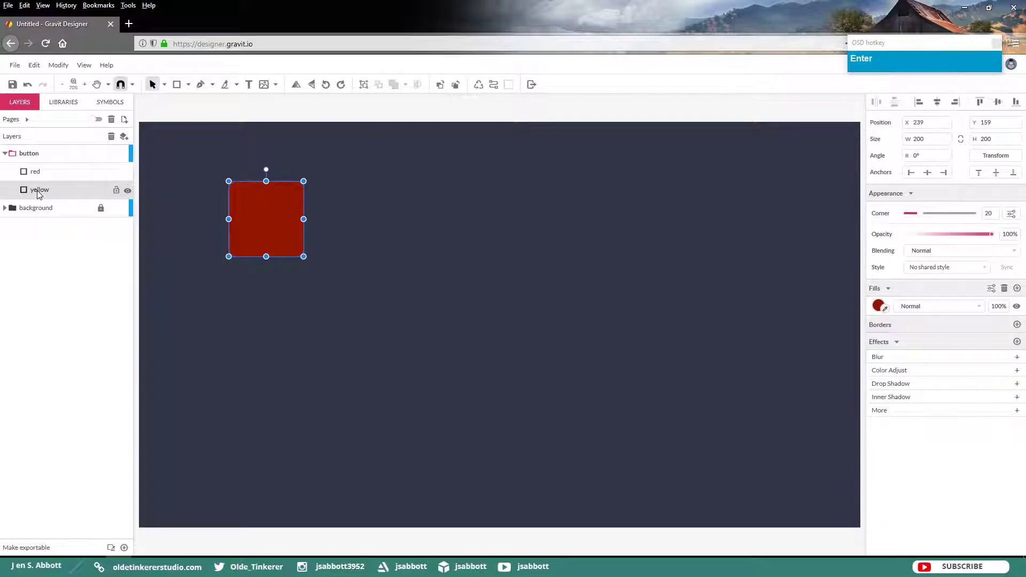
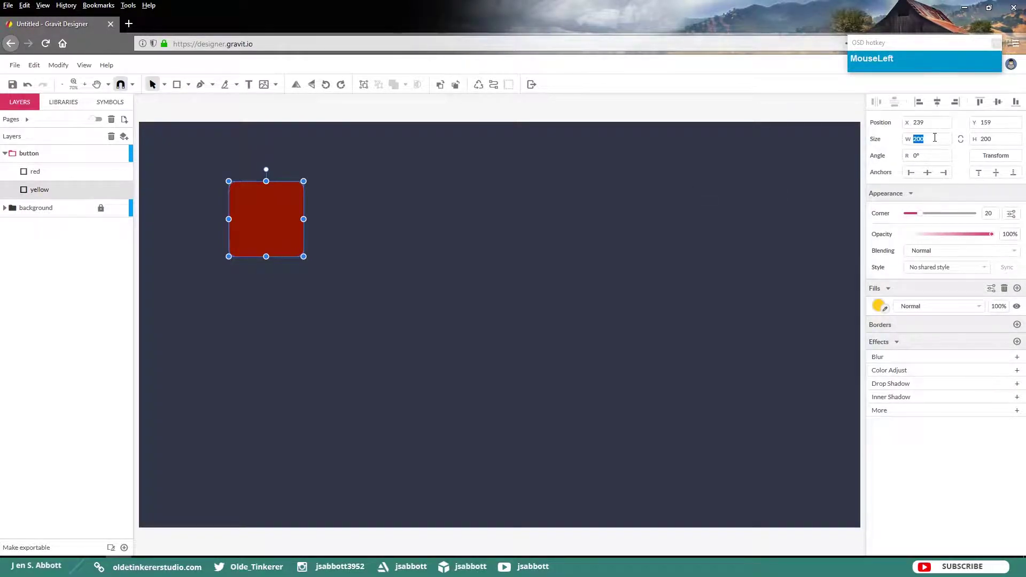
Step: Resize the yellow square to 220×220 and nudge it to center behind the red square
{"action": "key", "text": "Tab"}
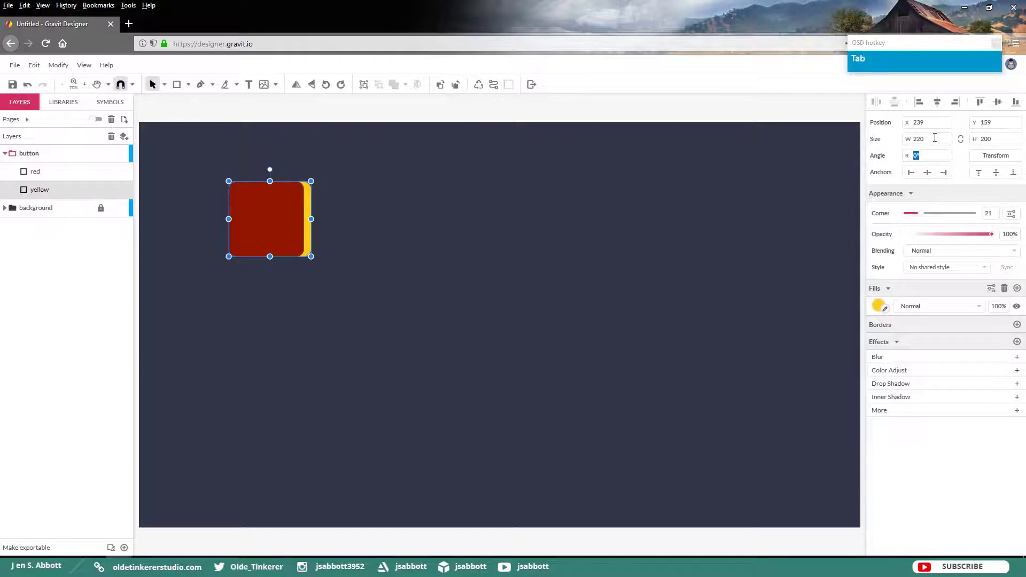
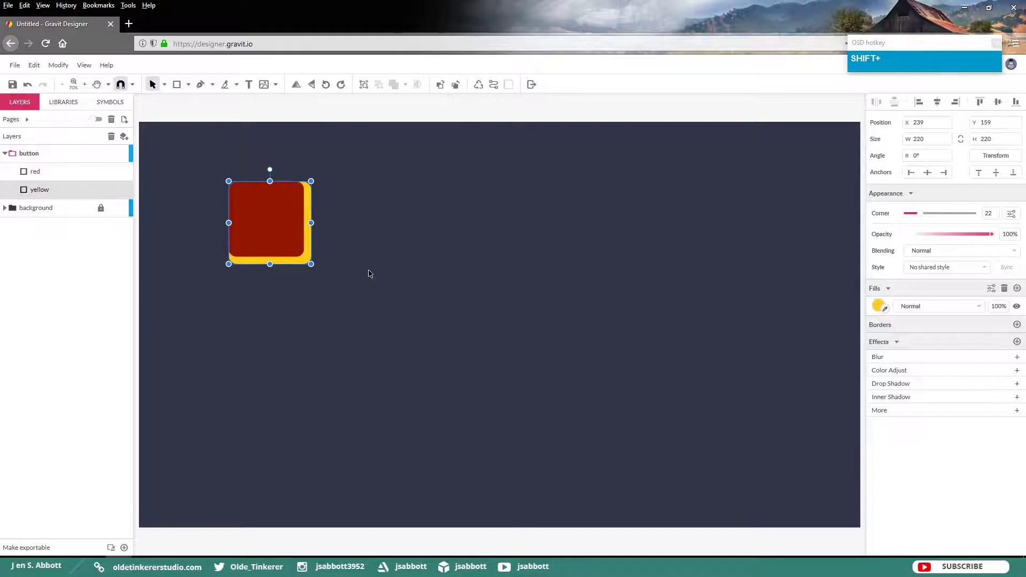
{"action": "key", "text": "shift+Left"}
{"action": "key", "text": "Up"}
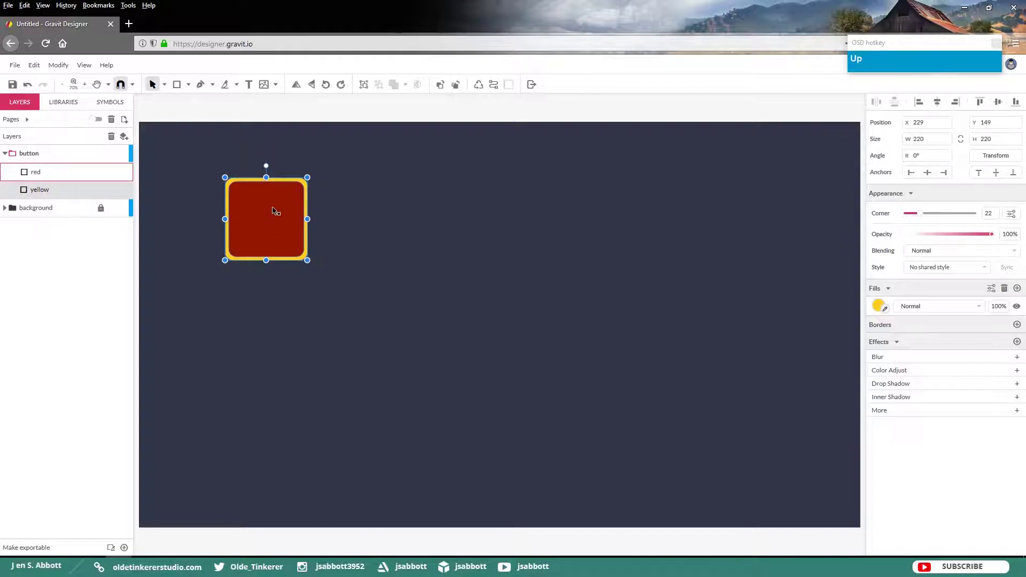
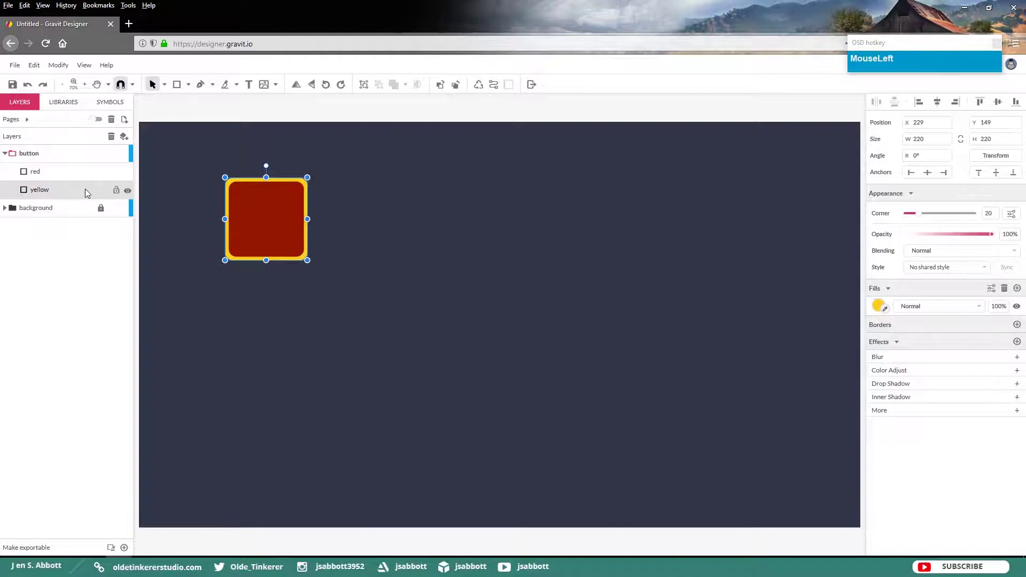
Step: Duplicate the yellow square and name the copy 3d step 1
{"action": "key", "text": "ctrl+c"}
{"action": "key", "text": "ctrl+v"}
{"action": "left_click", "coordinate": [72, 211]}
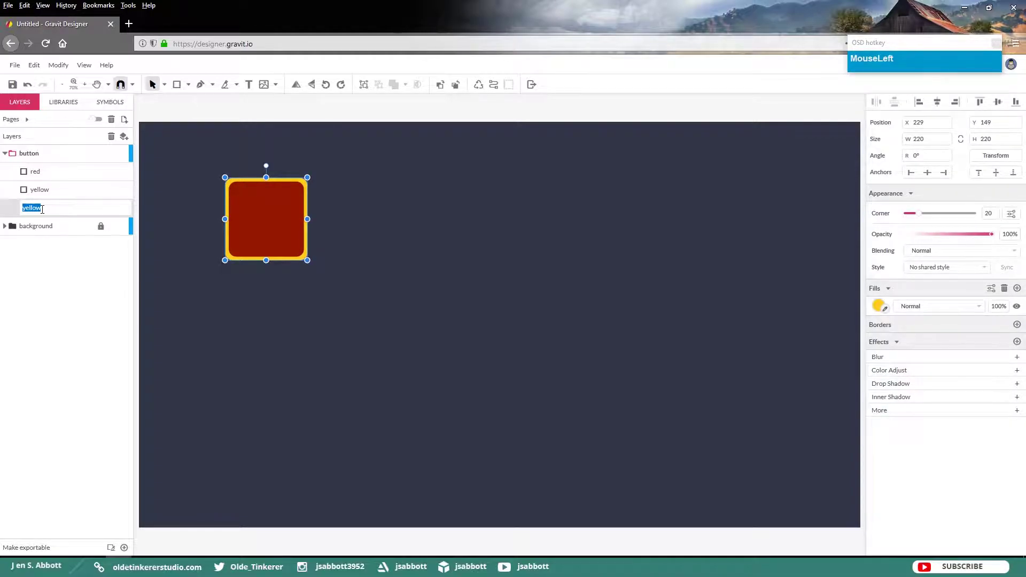
{"action": "key", "text": "space"}
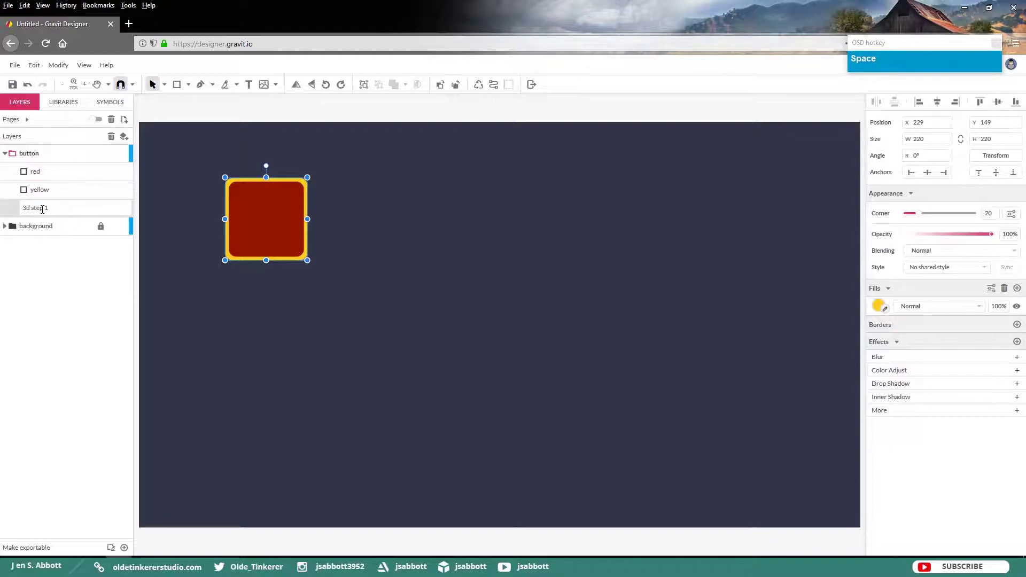
{"action": "key", "text": "Return"}
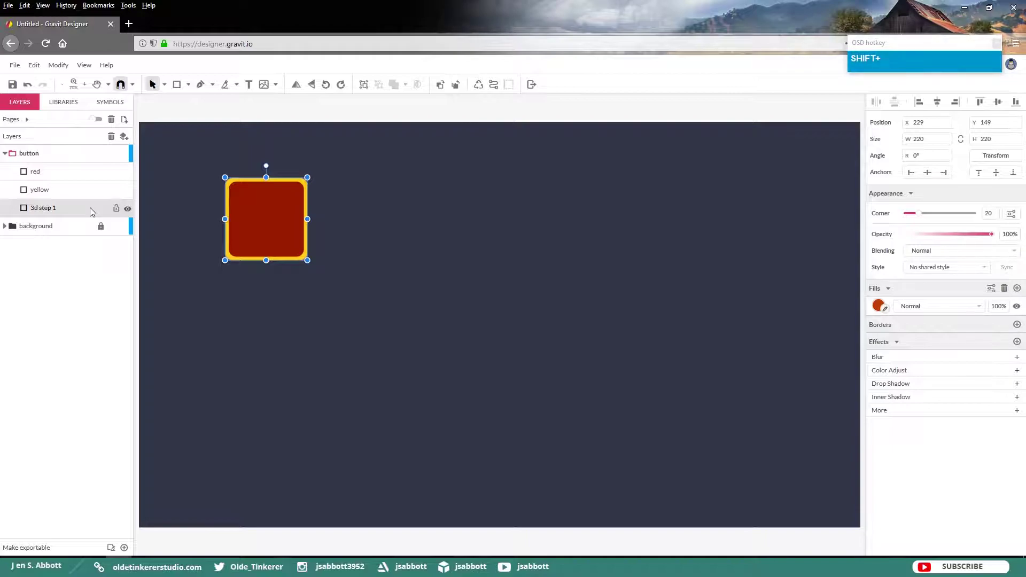
Step: Nudge the 3d step 1 shape down beneath the rim and duplicate it
{"action": "key", "text": "shift+Down"}
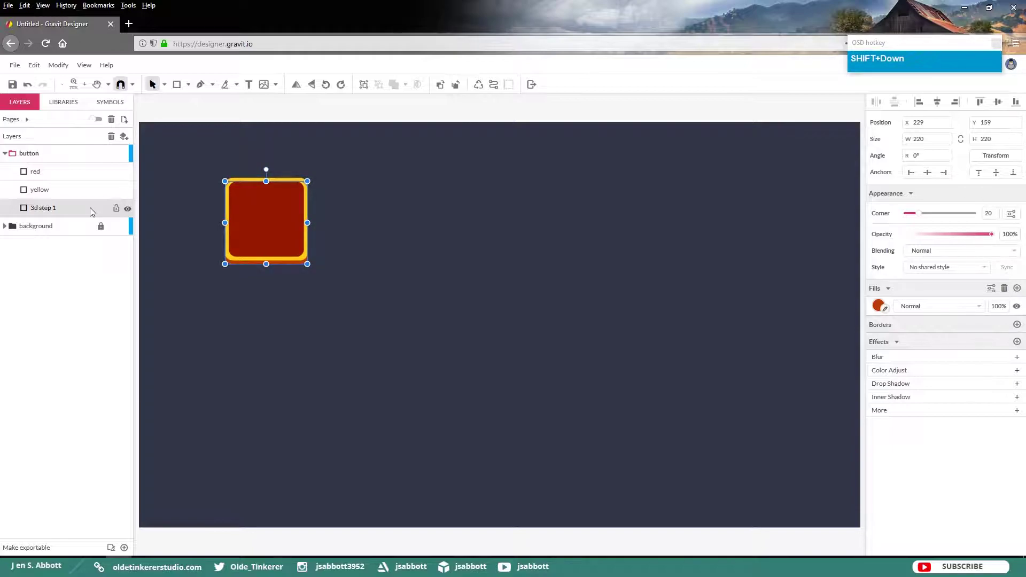
{"action": "key", "text": "ctrl+c"}
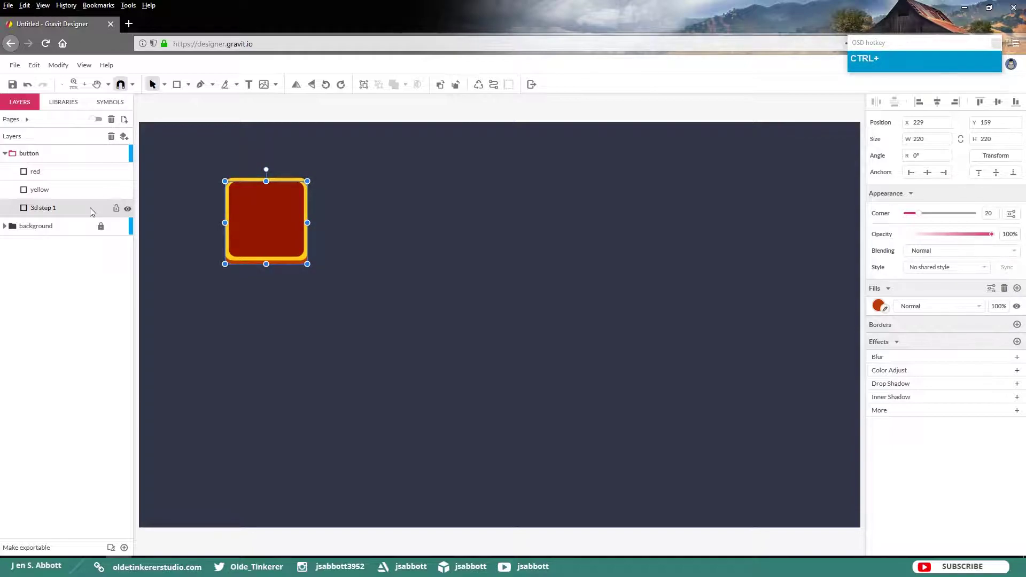
{"action": "key", "text": "ctrl+v"}
Step: Name the copy 3d step 2, nudge it lower and darken its fill to red #931600
{"action": "left_click", "coordinate": [41, 229]}
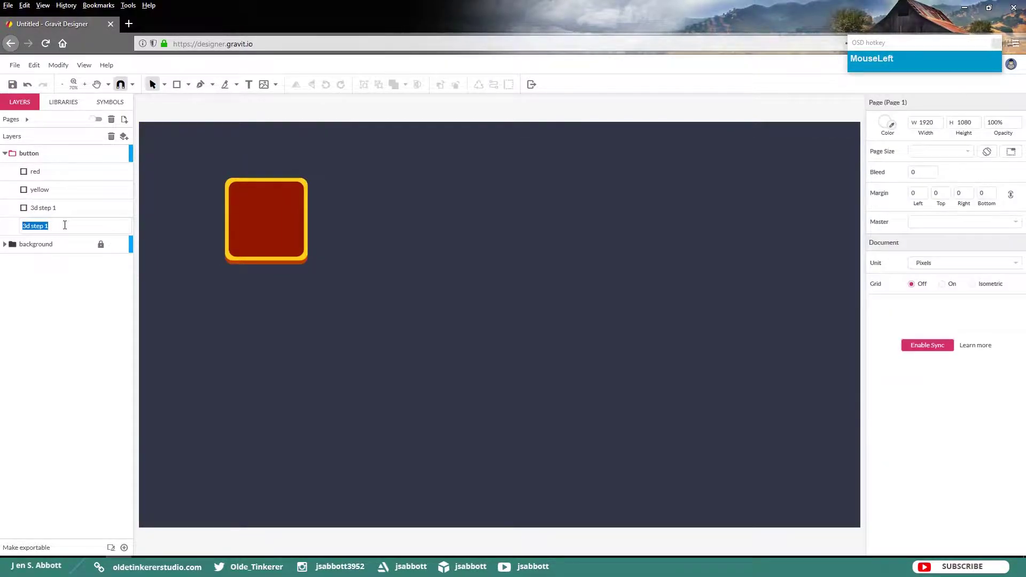
{"action": "key", "text": "BackSpace"}
{"action": "key", "text": "Return"}
{"action": "left_click", "coordinate": [69, 230]}
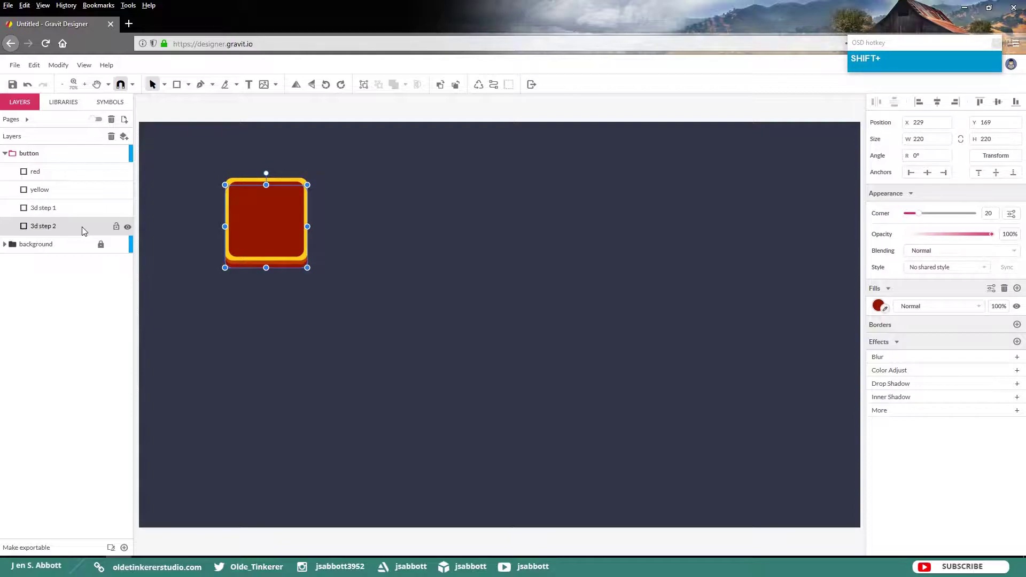
Step: Duplicate the red inner square and go to File to import the wood-plank image
{"action": "left_click", "coordinate": [51, 232]}
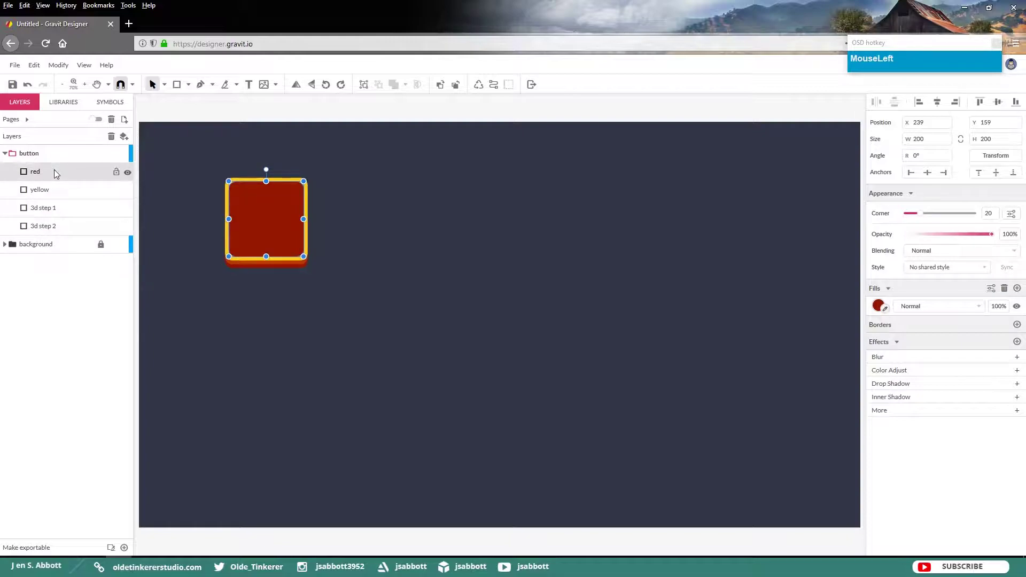
{"action": "key", "text": "ctrl+c"}
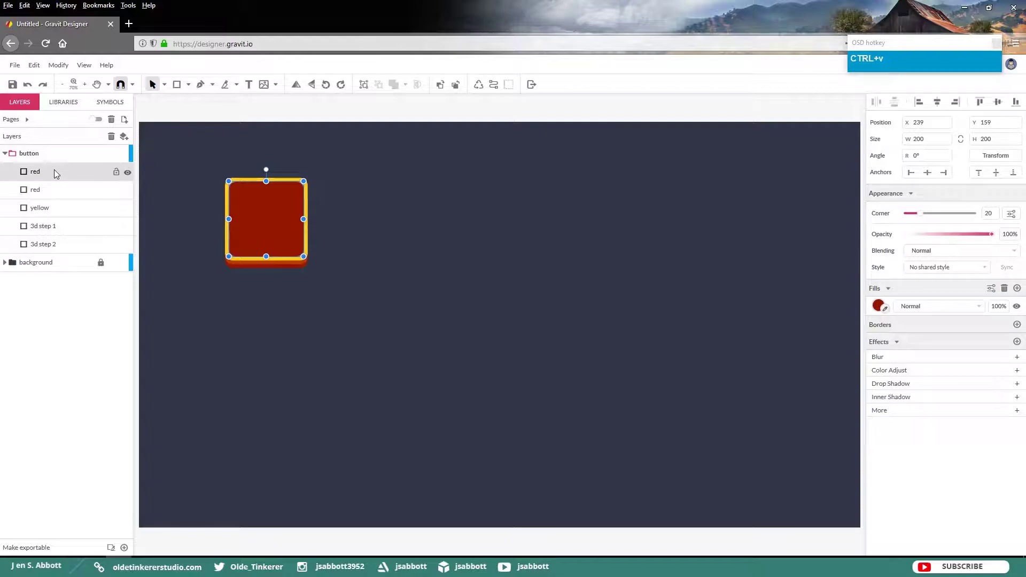
{"action": "left_click", "coordinate": [14, 71]}
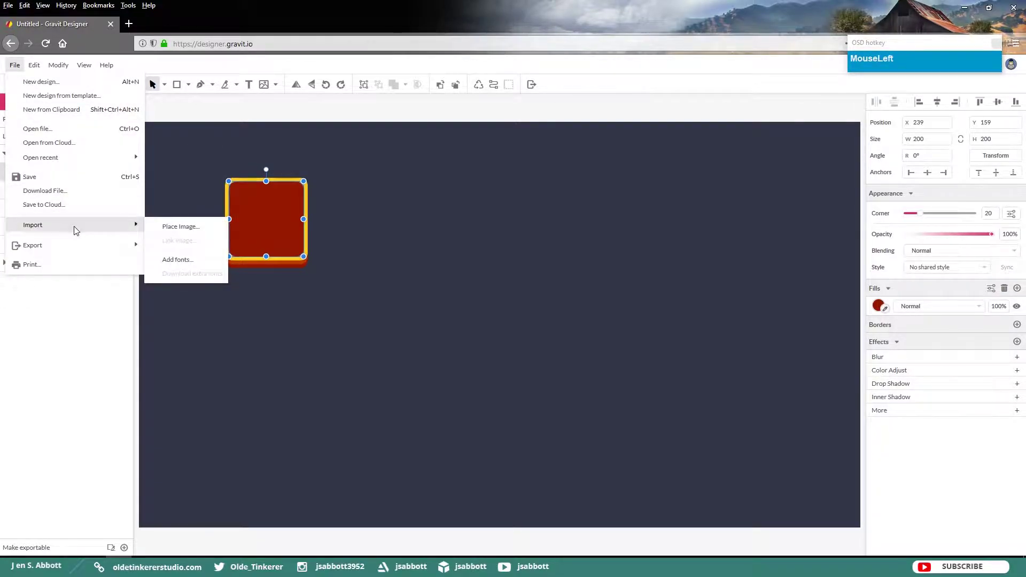
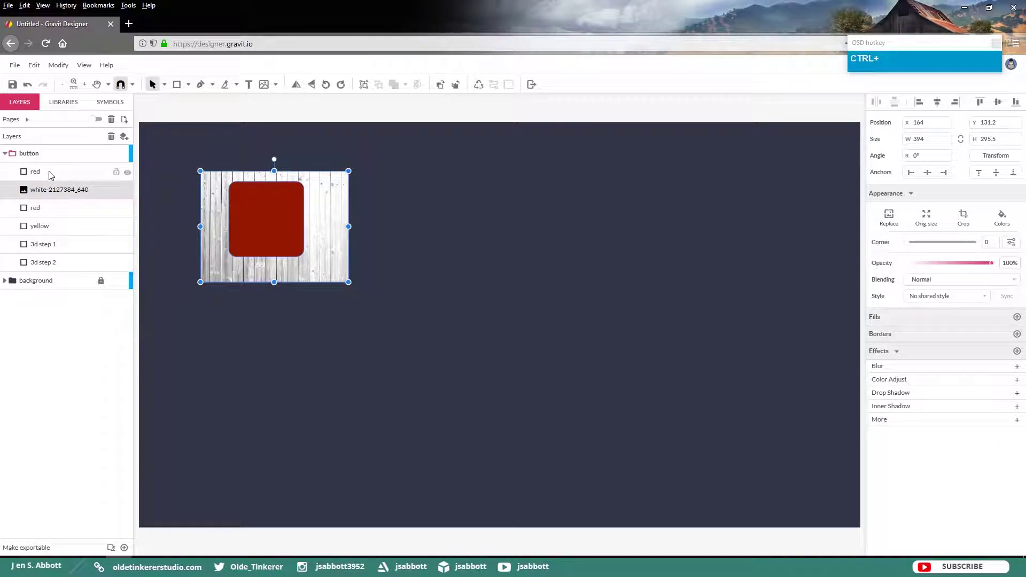
Step: Mask the wood image inside the red square with Soft Light blending
{"action": "left_click", "coordinate": [54, 176]}
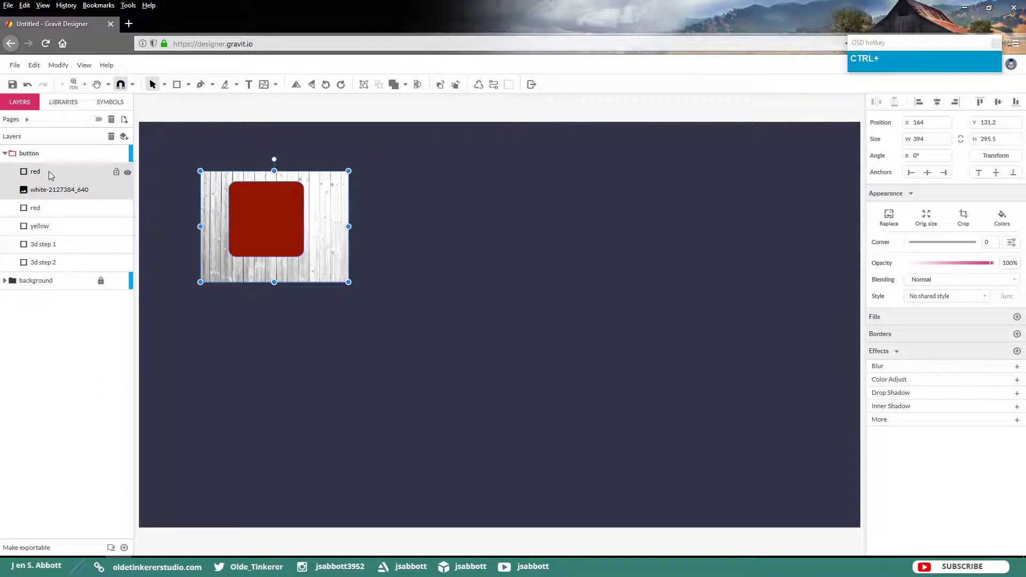
{"action": "left_click", "coordinate": [67, 174]}
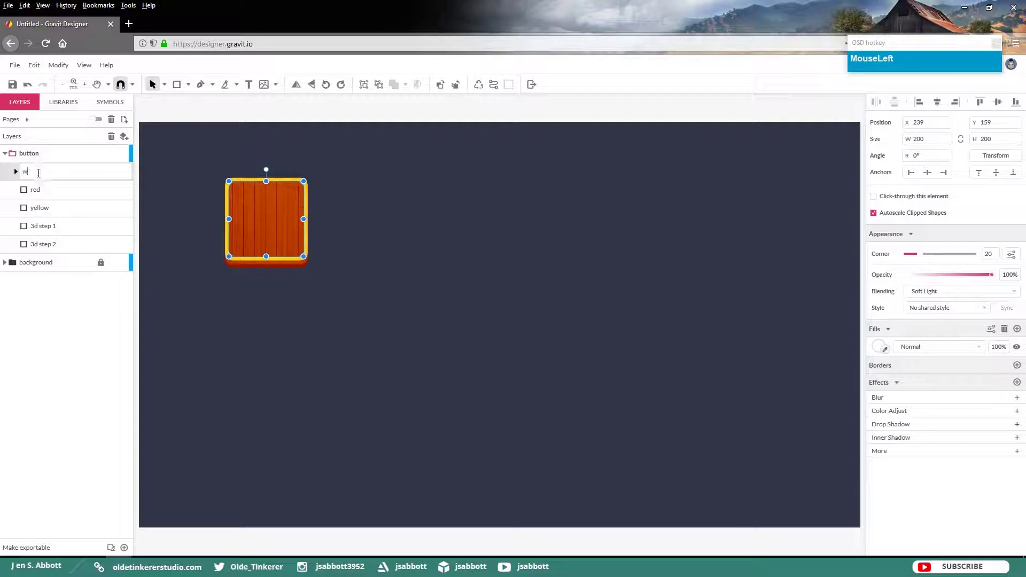
Step: Confirm the layer name wood and select the whole button group to center it
{"action": "key", "text": "Return"}
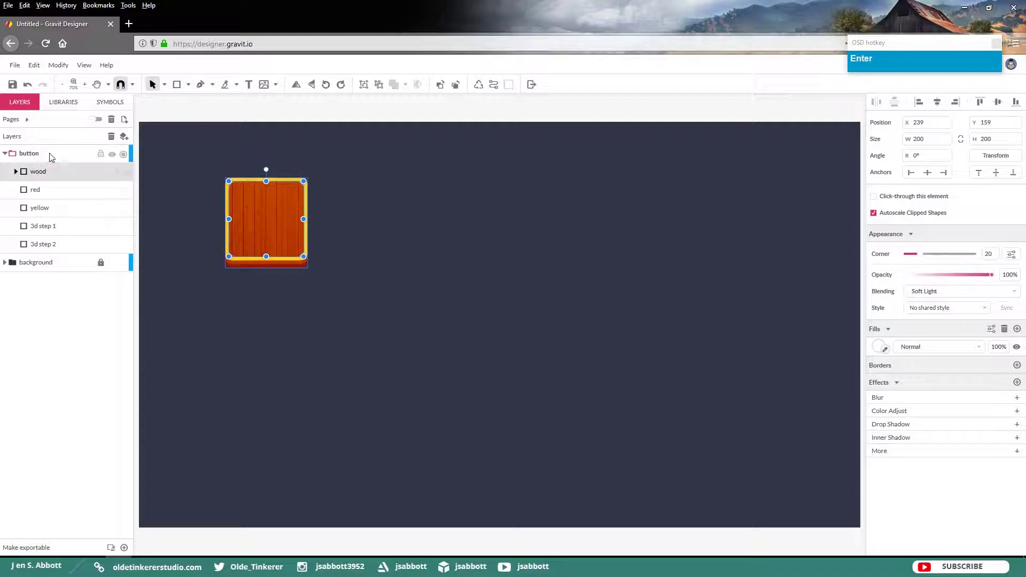
{"action": "left_click", "coordinate": [54, 158]}
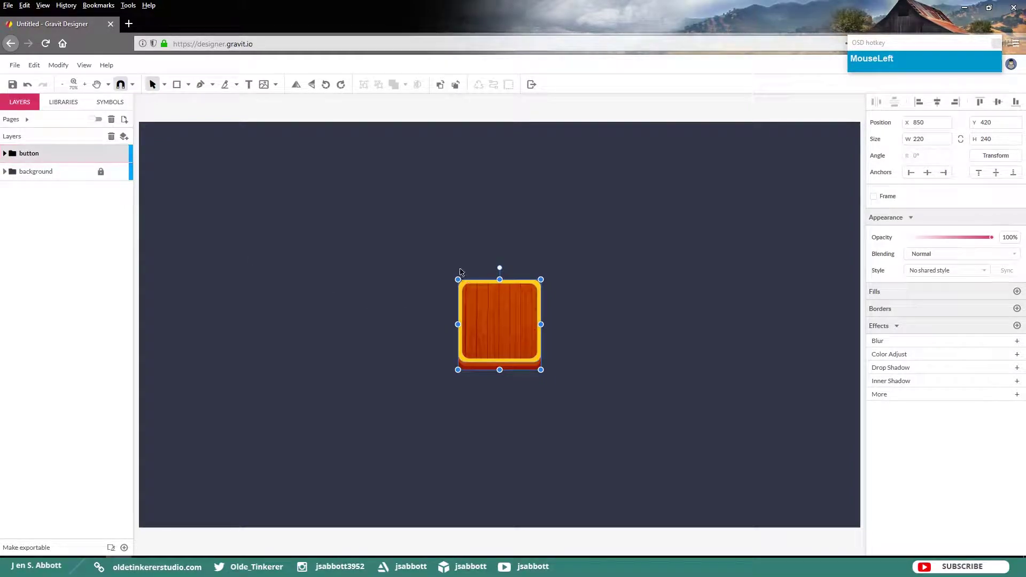
Step: Duplicate the wooden button group and shift the copy to the left
{"action": "key", "text": "ctrl+c"}
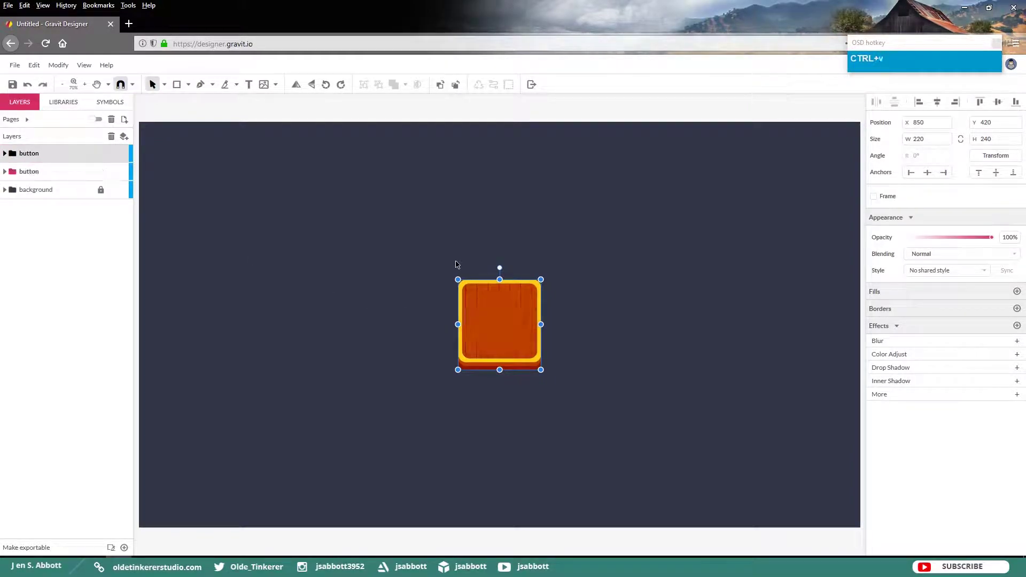
{"action": "key", "text": "shift+Left"}
{"action": "key", "text": "shift+Left"}
{"action": "key", "text": "shift+Left"}
{"action": "key", "text": "shift+Left"}
{"action": "key", "text": "shift+Left"}
{"action": "key", "text": "shift+Left"}
{"action": "key", "text": "shift+Left"}
{"action": "key", "text": "shift+Left"}
{"action": "key", "text": "shift+Left"}
{"action": "key", "text": "shift+Left"}
{"action": "key", "text": "shift+Left"}
{"action": "key", "text": "shift+Left"}
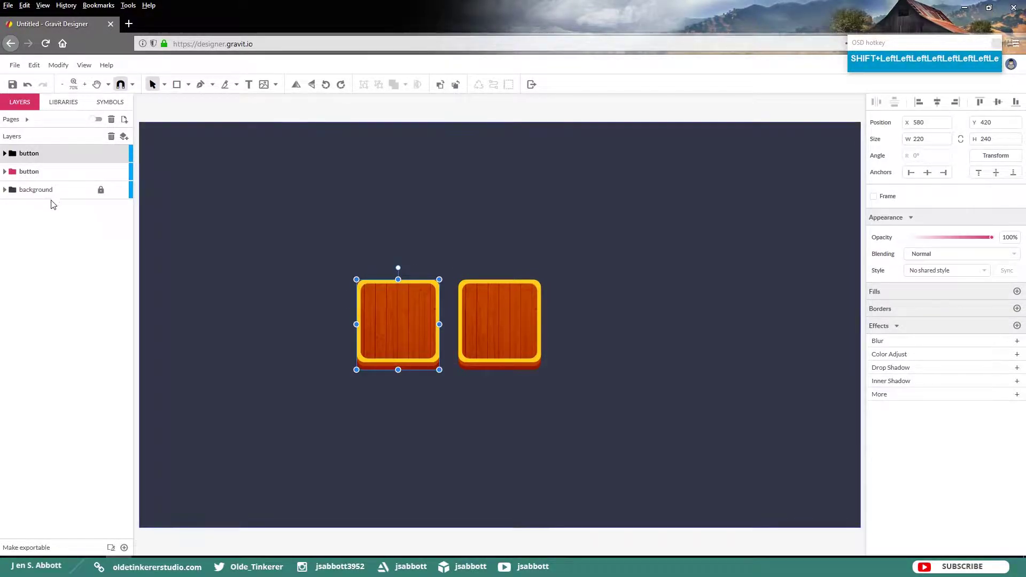
Step: Duplicate the centre button again and shift that copy to the right, forming a row of three
{"action": "left_click", "coordinate": [65, 178]}
{"action": "key", "text": "ctrl+c"}
{"action": "key", "text": "ctrl+v"}
{"action": "key", "text": "shift+Right"}
{"action": "key", "text": "shift+Right"}
{"action": "key", "text": "shift+Right"}
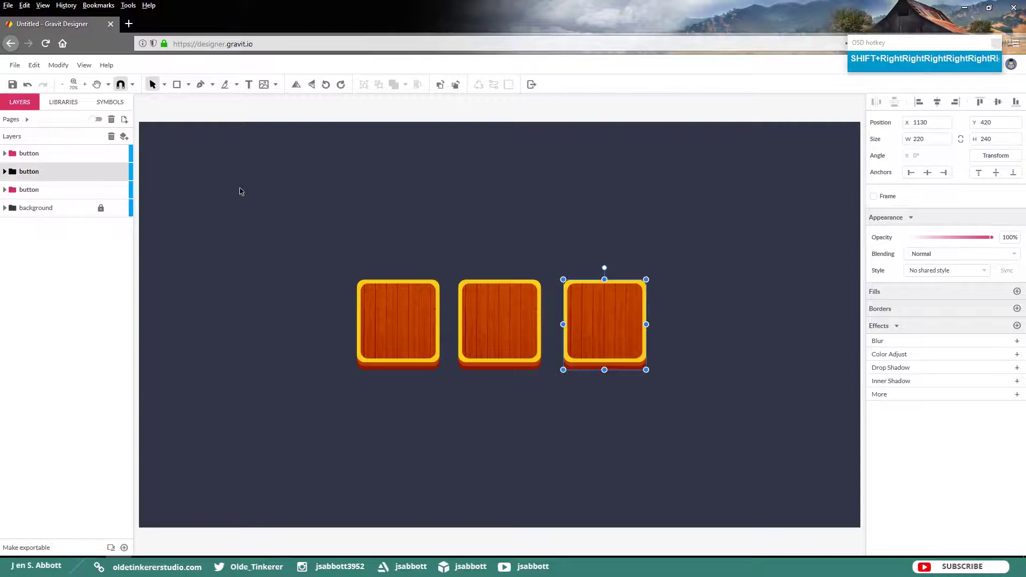
Step: Rename the left button group to 'stop button'
{"action": "left_click", "coordinate": [281, 198]}
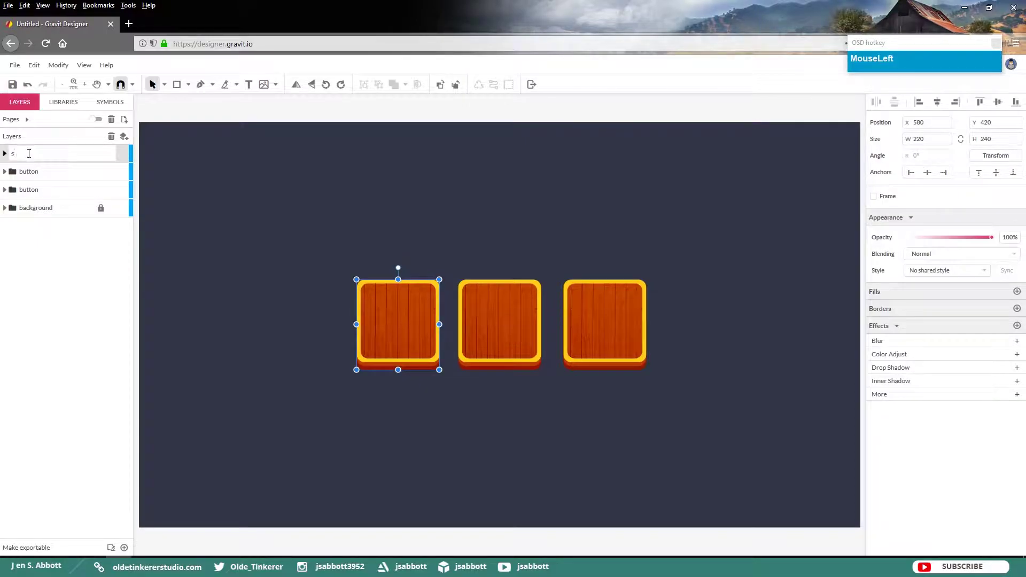
{"action": "key", "text": "space"}
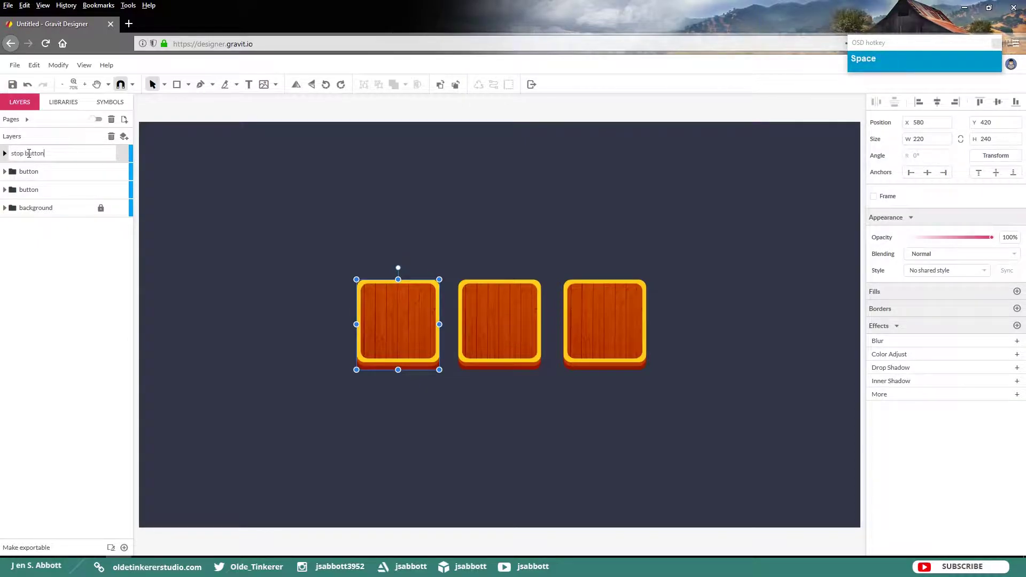
{"action": "key", "text": "Return"}
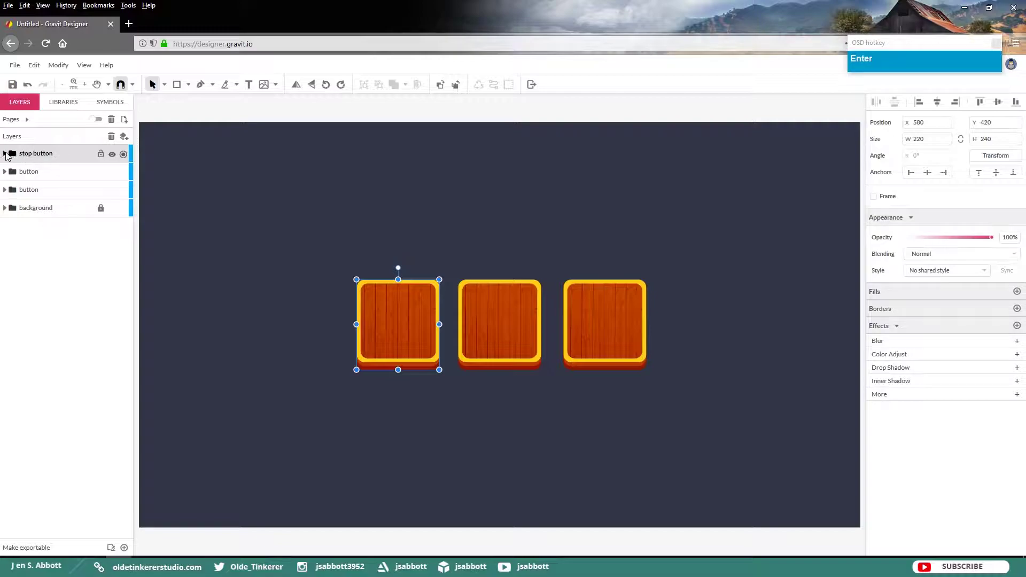
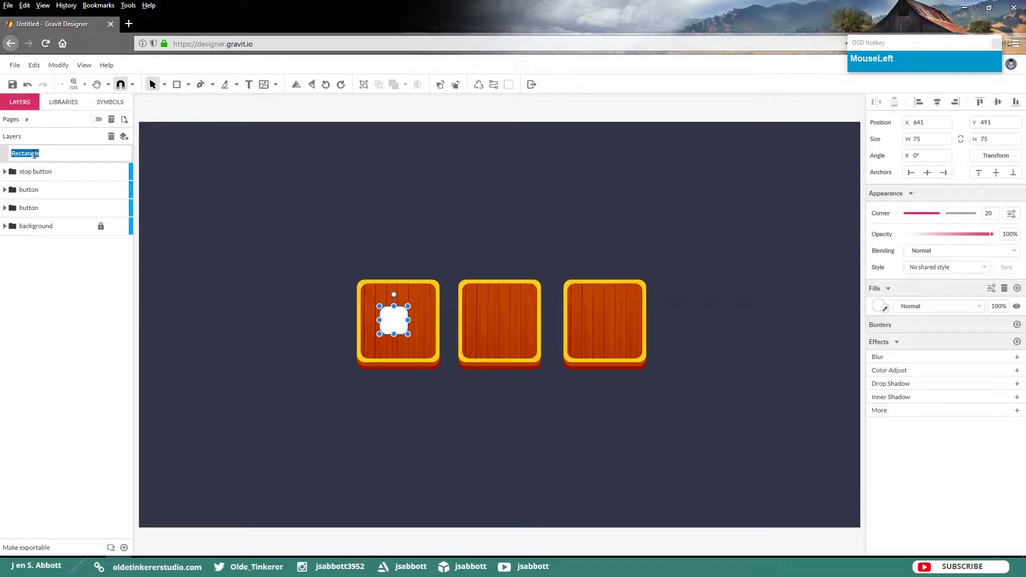
Step: Name the white 75×75 rounded square 'stop' and centre it on the first button
{"action": "key", "text": "Return"}
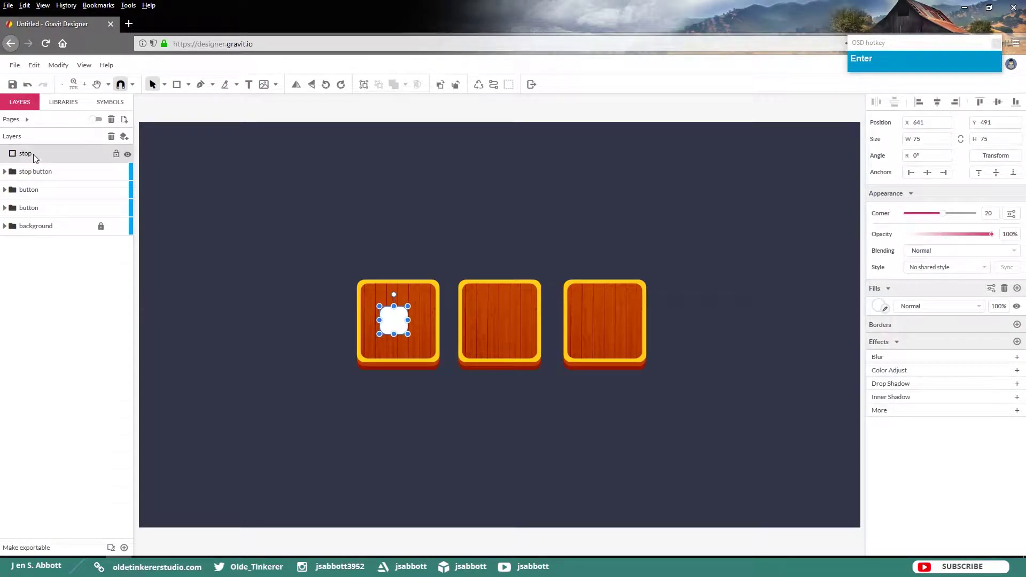
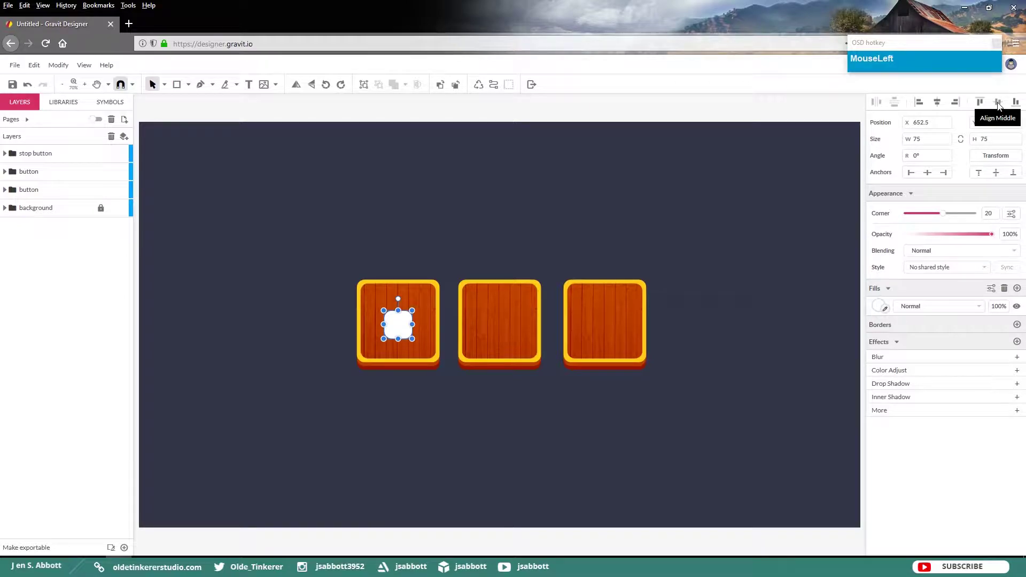
{"action": "key", "text": "shift+Up"}
{"action": "key", "text": "shift+Up"}
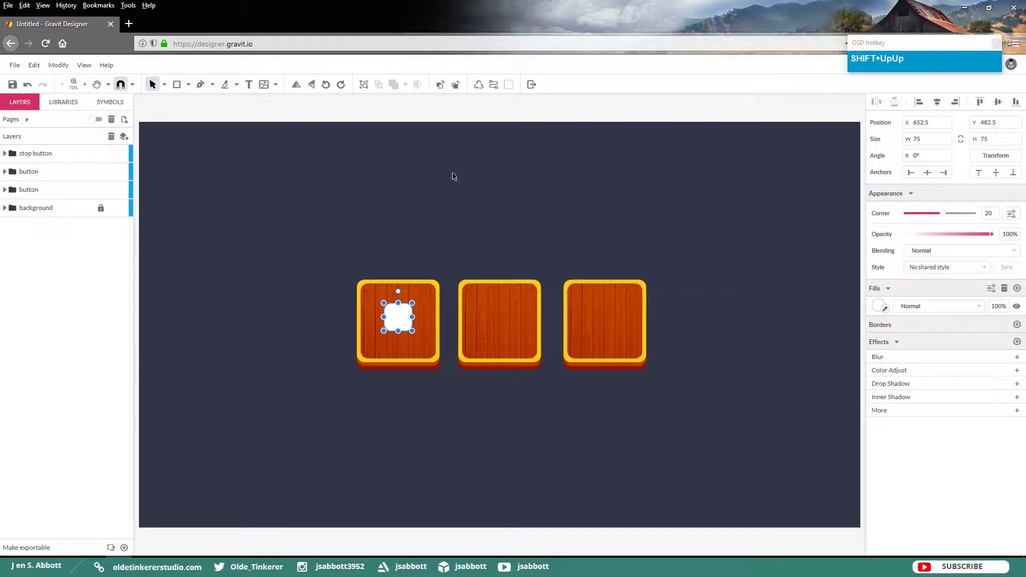
Step: Rename the third button 'pause button' and size a white rounded bar to 30×100 with corner 20
{"action": "left_click", "coordinate": [306, 214]}
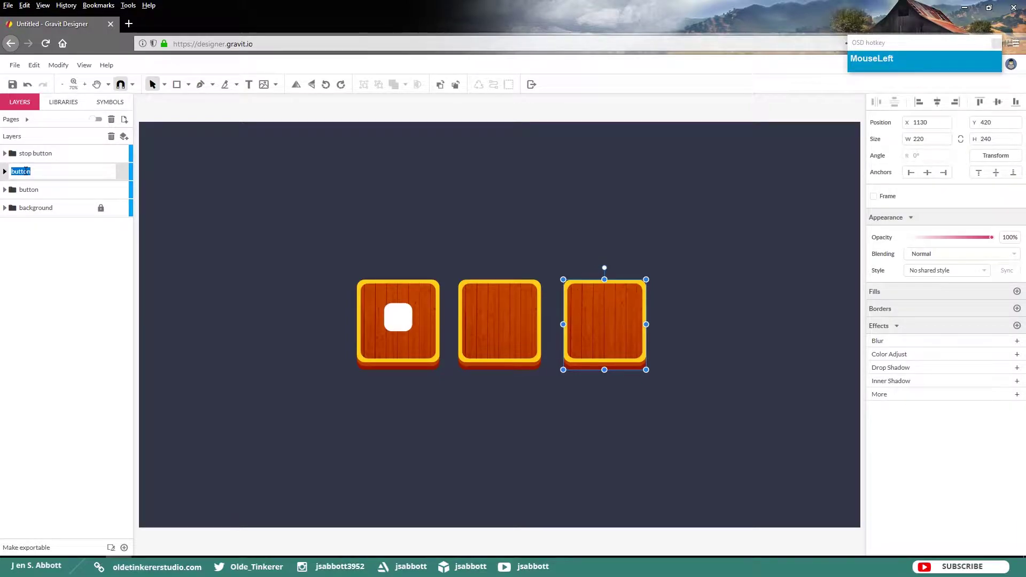
{"action": "key", "text": "space"}
{"action": "key", "text": "Return"}
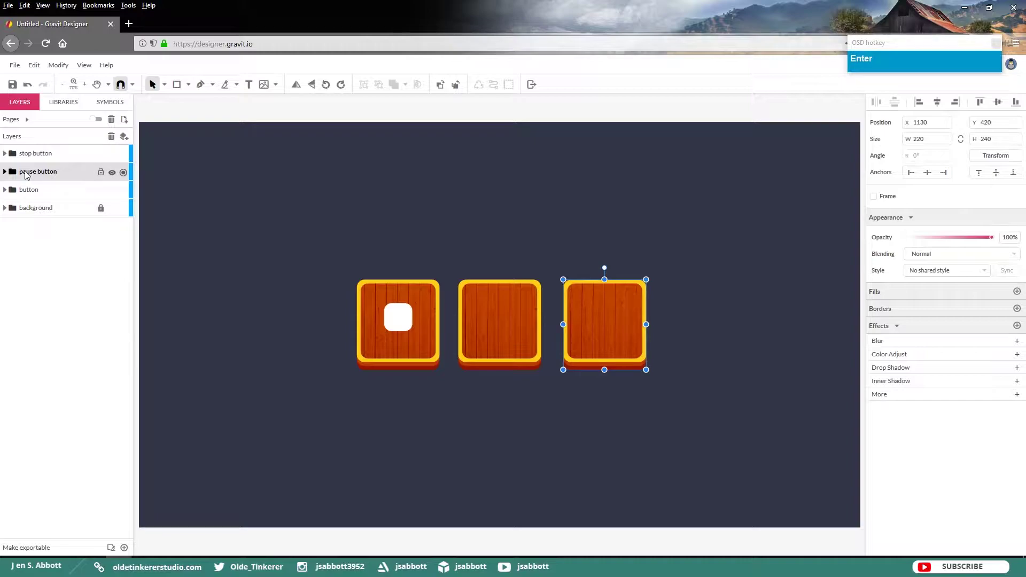
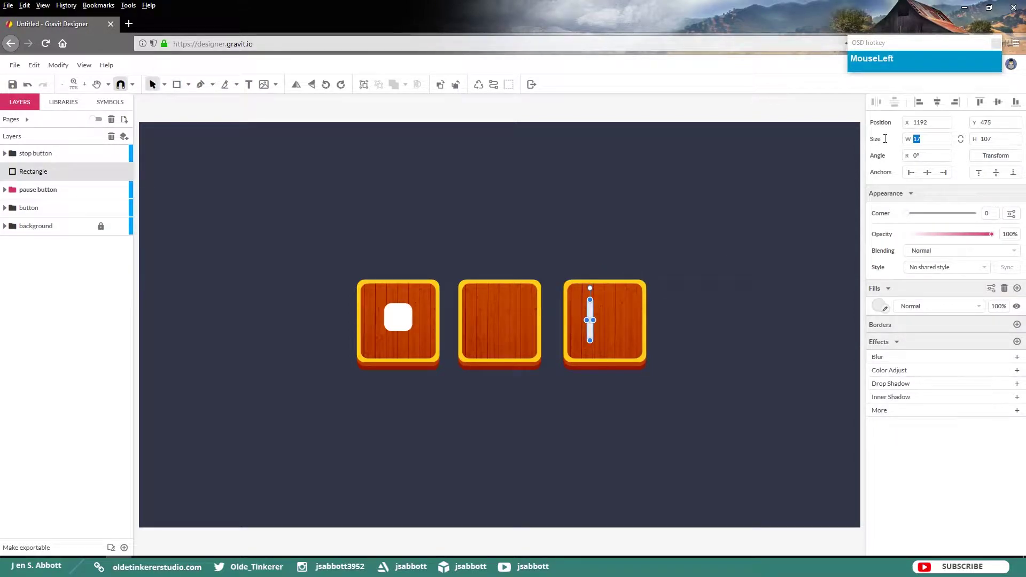
{"action": "key", "text": "Tab"}
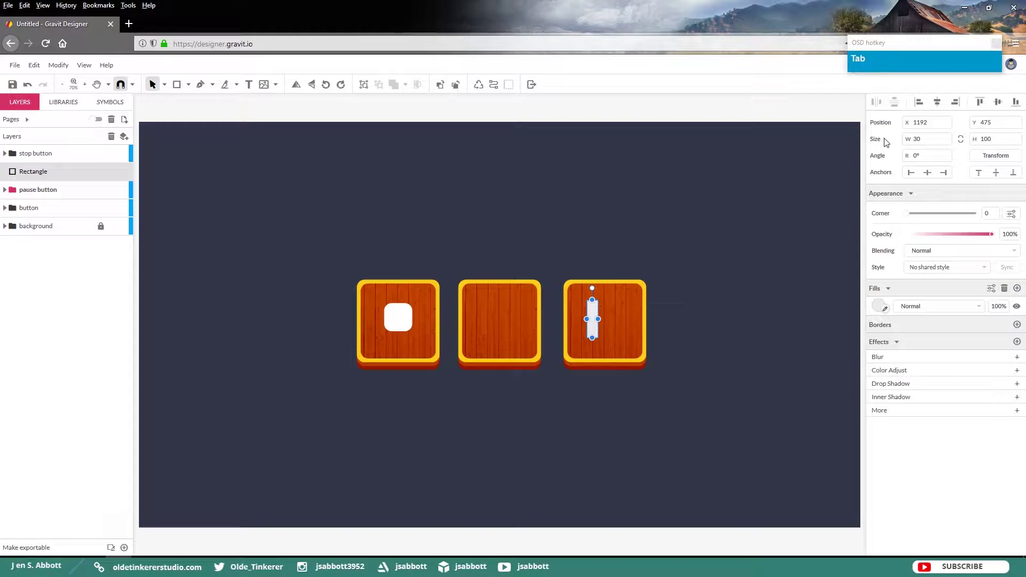
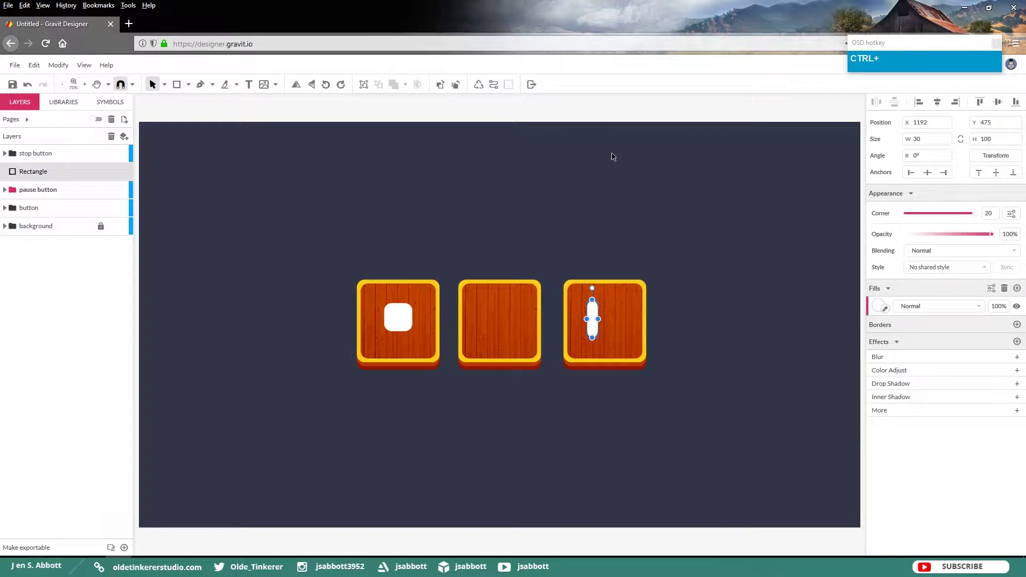
Step: Duplicate the white bar and shift the copy to the right to form the two pause bars
{"action": "key", "text": "ctrl+c"}
{"action": "key", "text": "ctrl+v"}
{"action": "key", "text": "shift+Right"}
{"action": "key", "text": "shift+Right"}
{"action": "key", "text": "shift+Right"}
{"action": "key", "text": "shift+Right"}
{"action": "key", "text": "shift+Right"}
{"action": "key", "text": "shift+Right"}
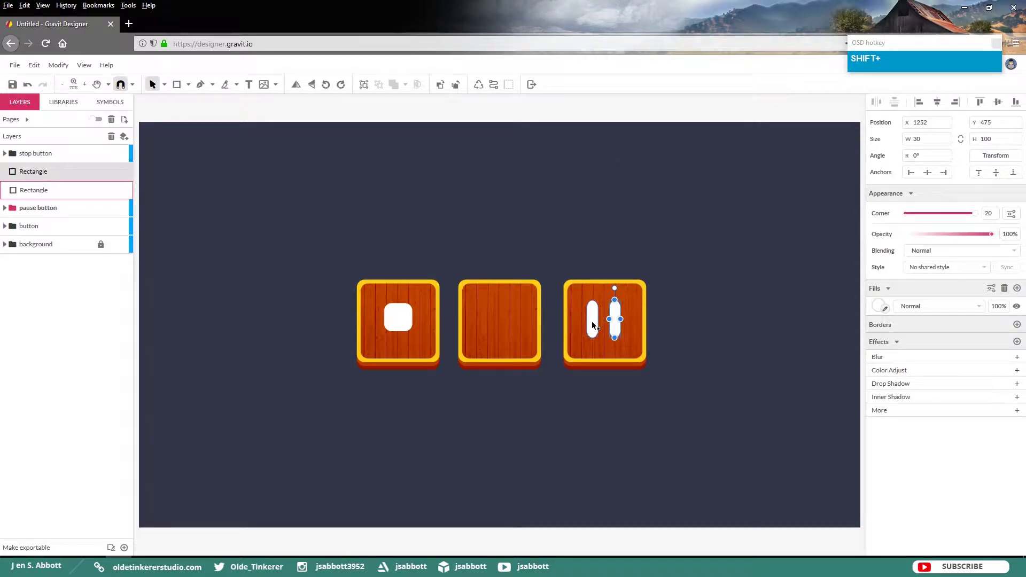
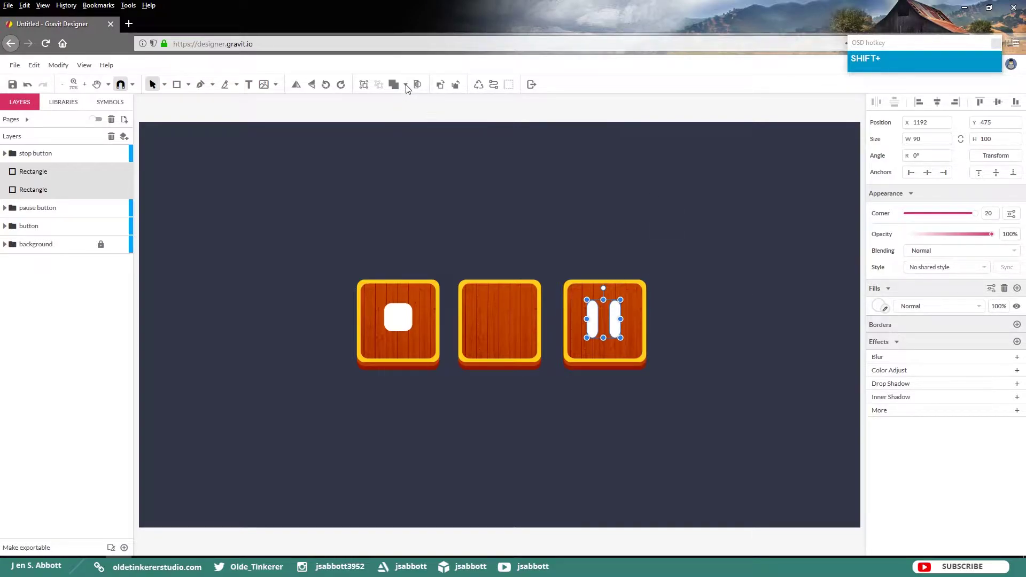
Step: Union the two bars, name the compound shape 'pause' and place it inside the pause button group
{"action": "left_click", "coordinate": [401, 89]}
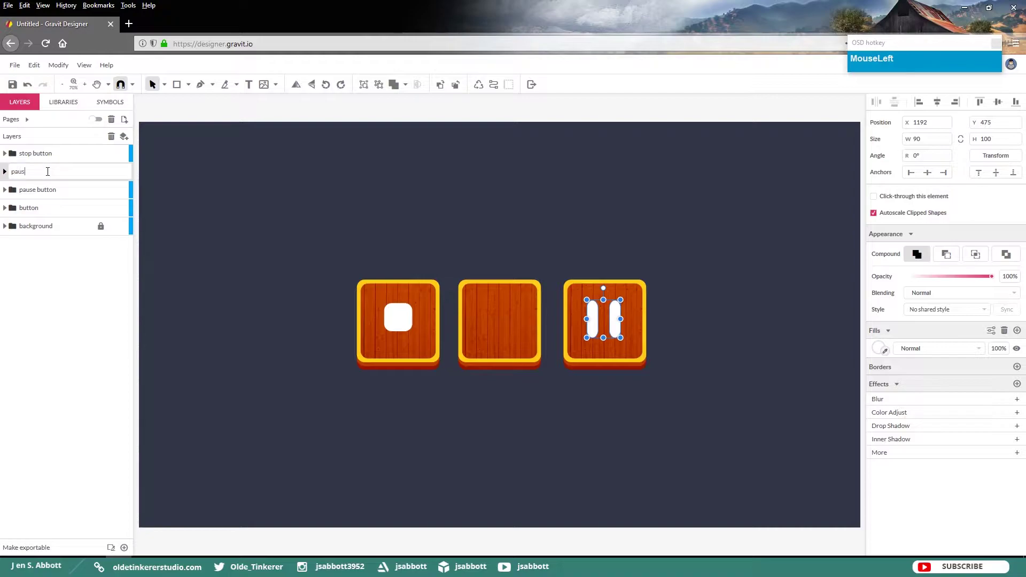
{"action": "key", "text": "Return"}
{"action": "left_click_drag", "start_coordinate": [50, 175], "coordinate": [15, 180]}
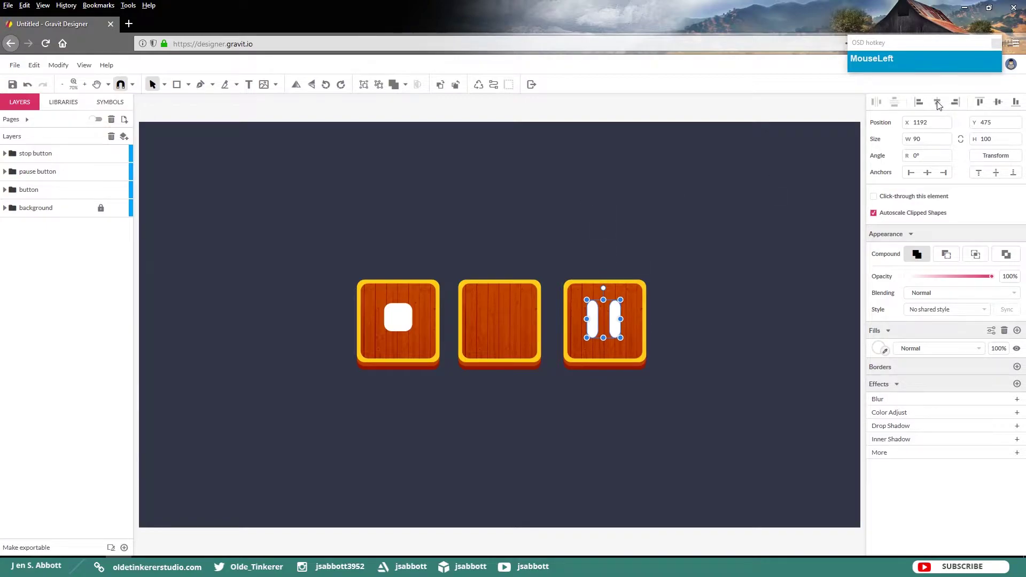
{"action": "key", "text": "shift+Up"}
{"action": "key", "text": "shift+Up"}
Step: Draw a white polygon triangle and size it to 75×65 for the play icon
{"action": "left_click", "coordinate": [473, 206]}
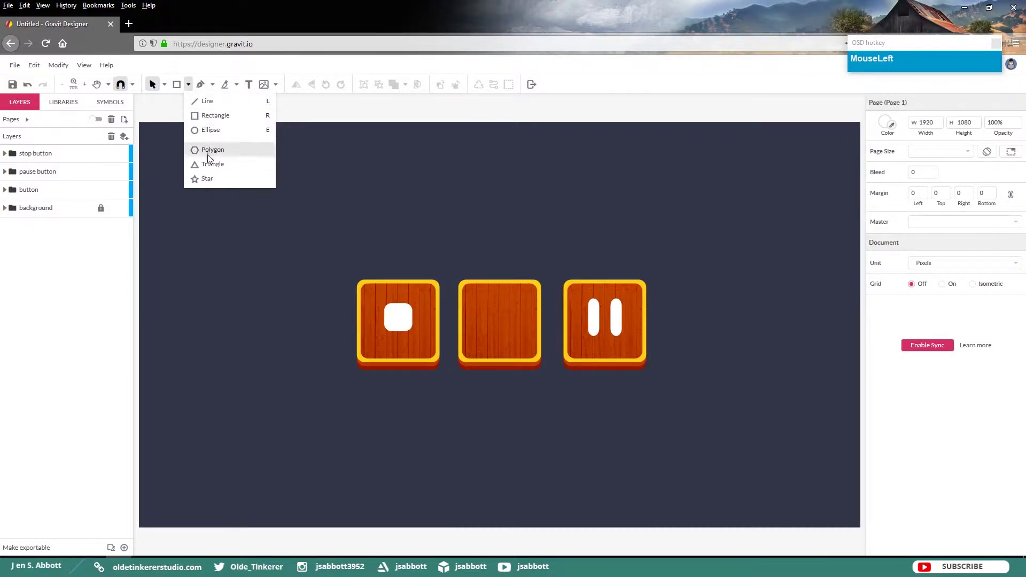
{"action": "left_click", "coordinate": [362, 169]}
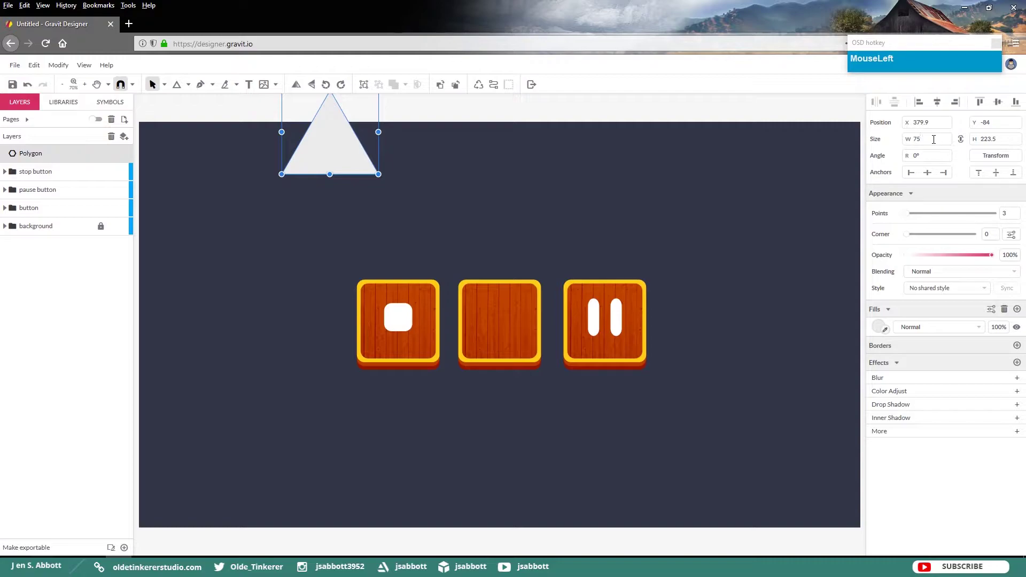
{"action": "key", "text": "Tab"}
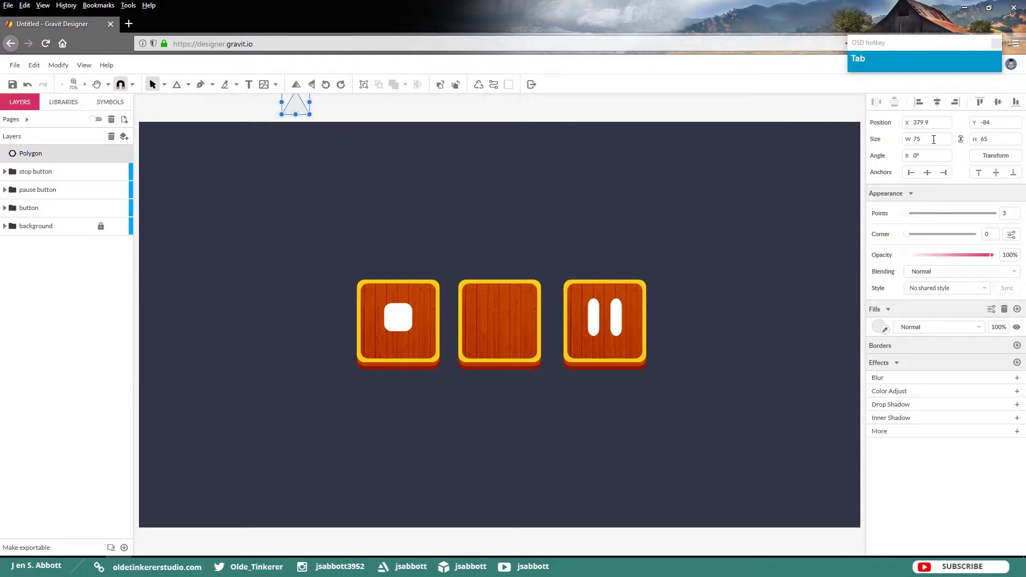
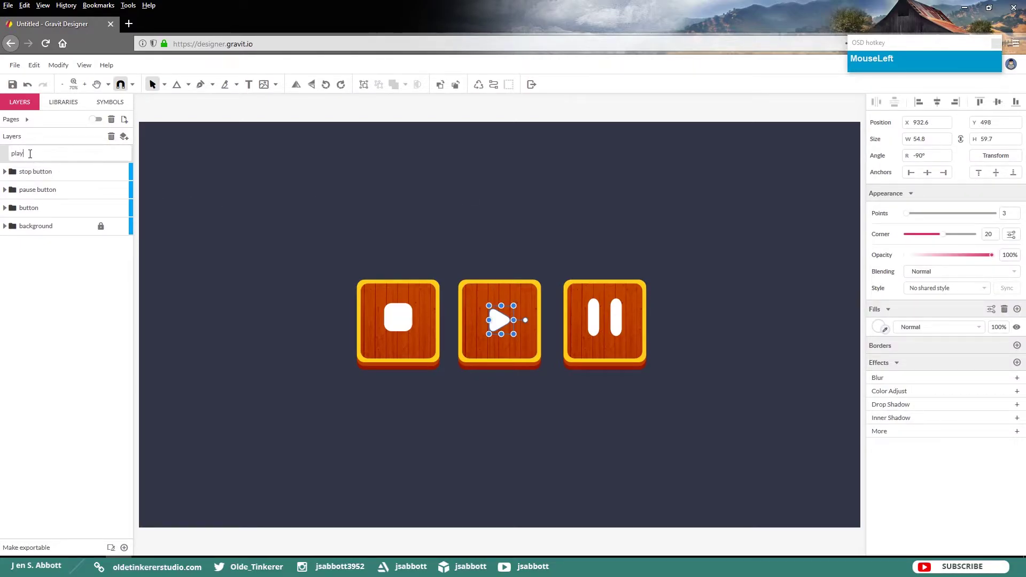
Step: Name the triangle 'play' and rename the middle button group 'play button'
{"action": "key", "text": "Return"}
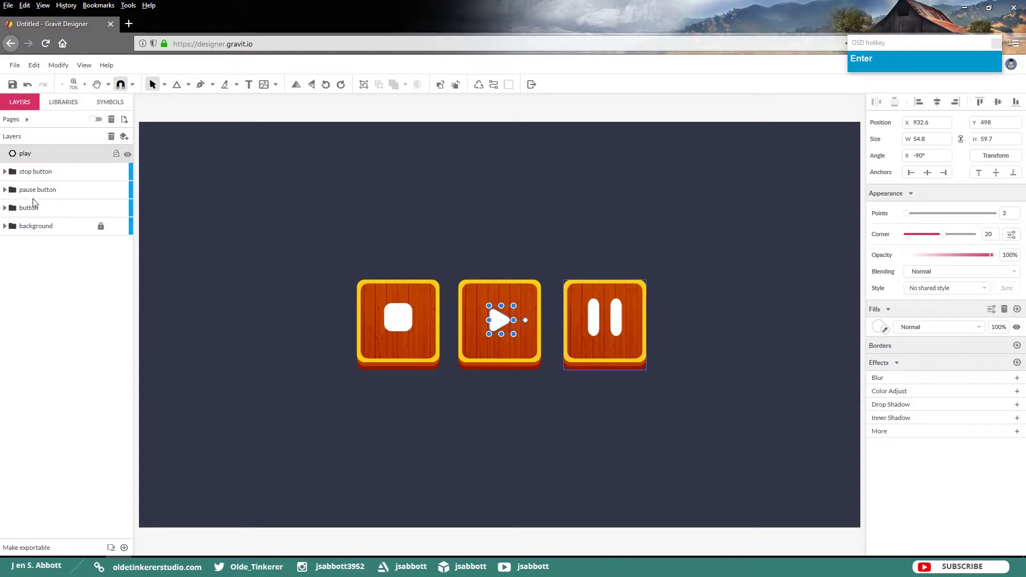
{"action": "left_click", "coordinate": [35, 212]}
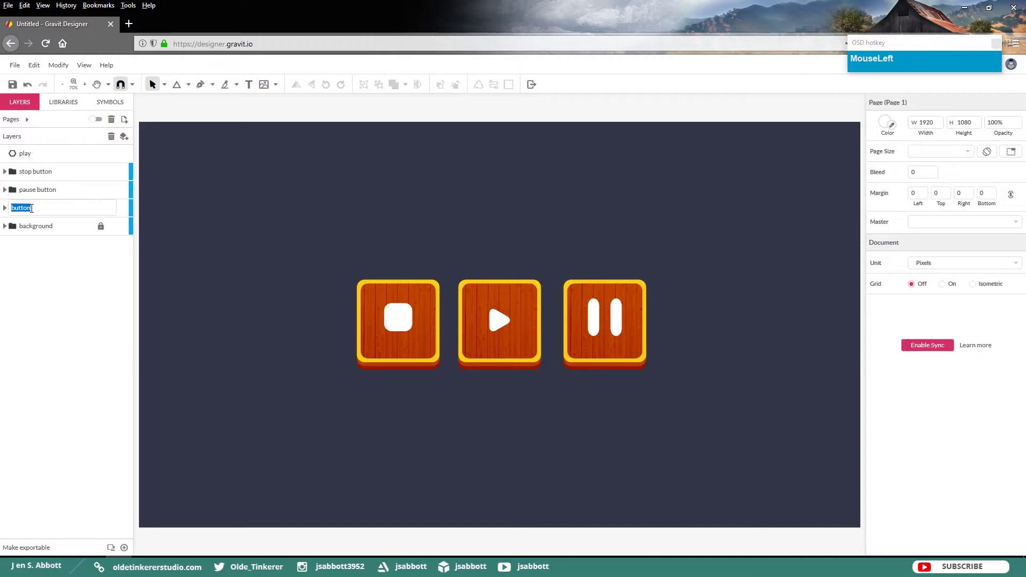
{"action": "key", "text": "space"}
{"action": "key", "text": "Return"}
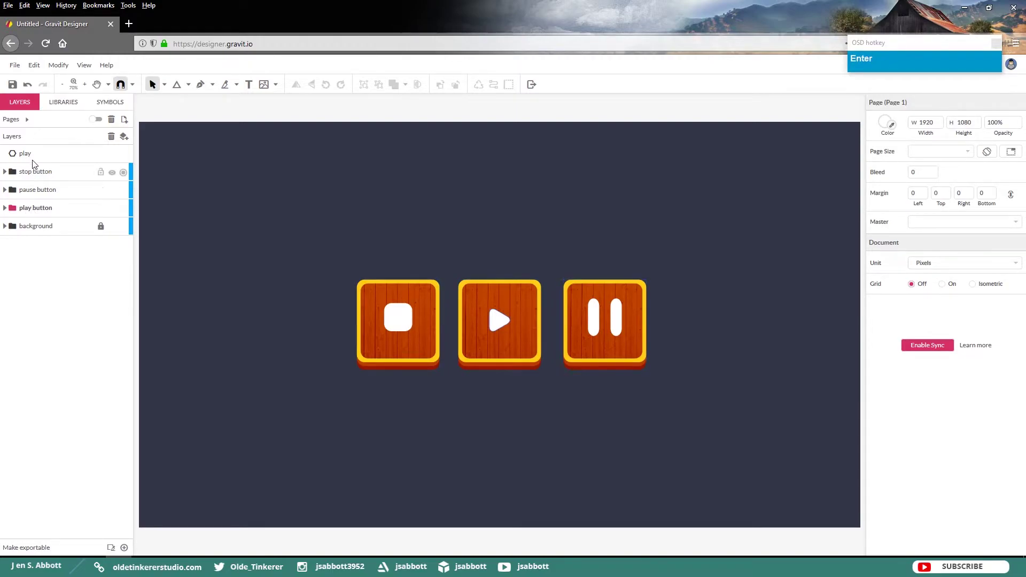
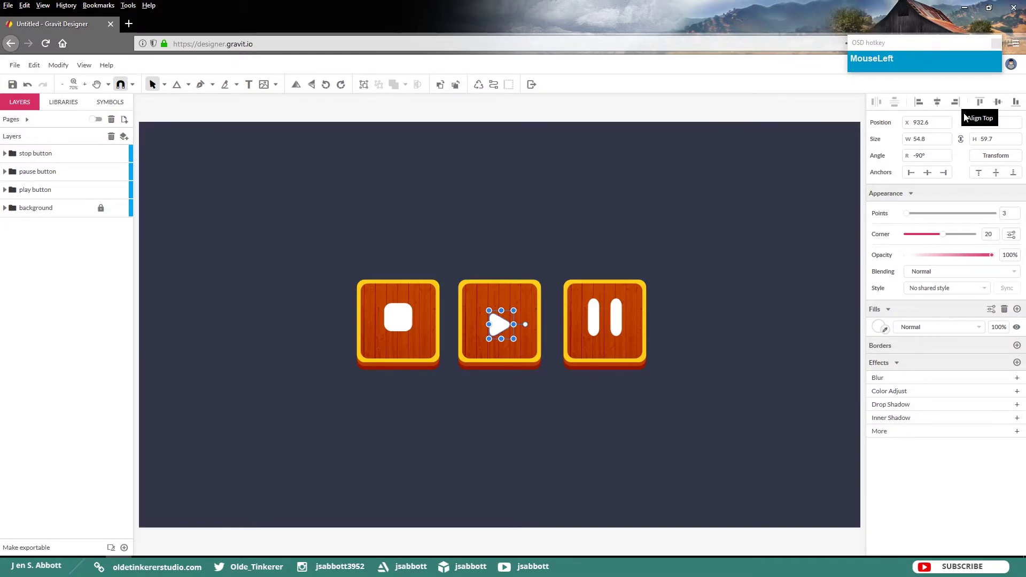
Step: Nudge the play triangle slightly higher on the middle button and deselect to view the result
{"action": "key", "text": "shift+Up"}
{"action": "key", "text": "shift+Up"}
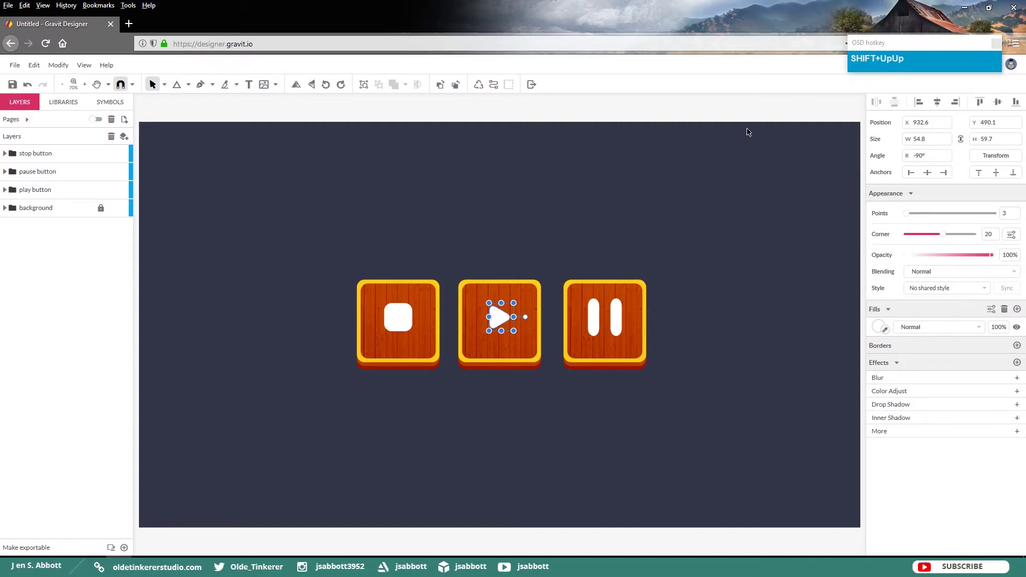
{"action": "left_click", "coordinate": [653, 151]}
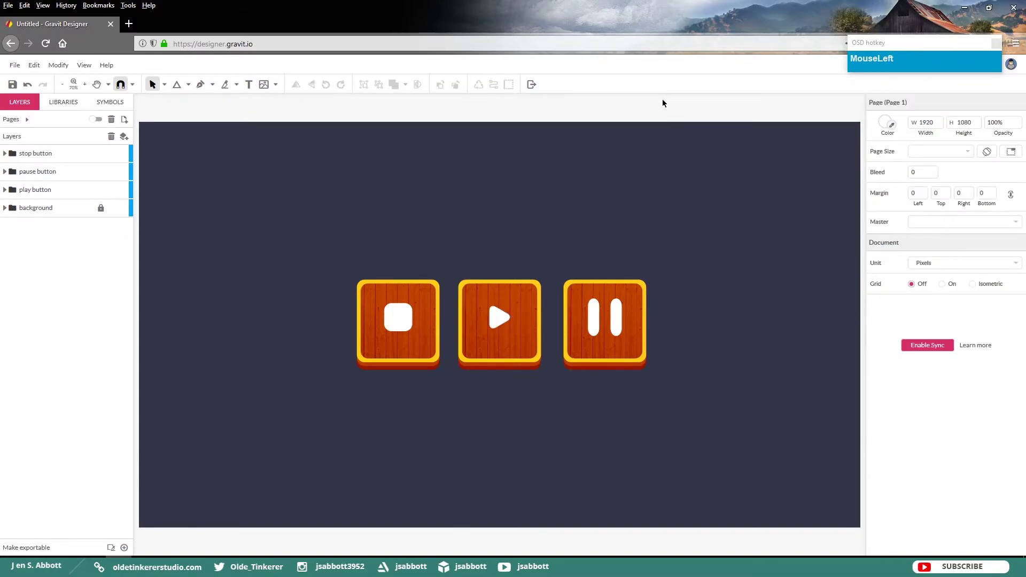